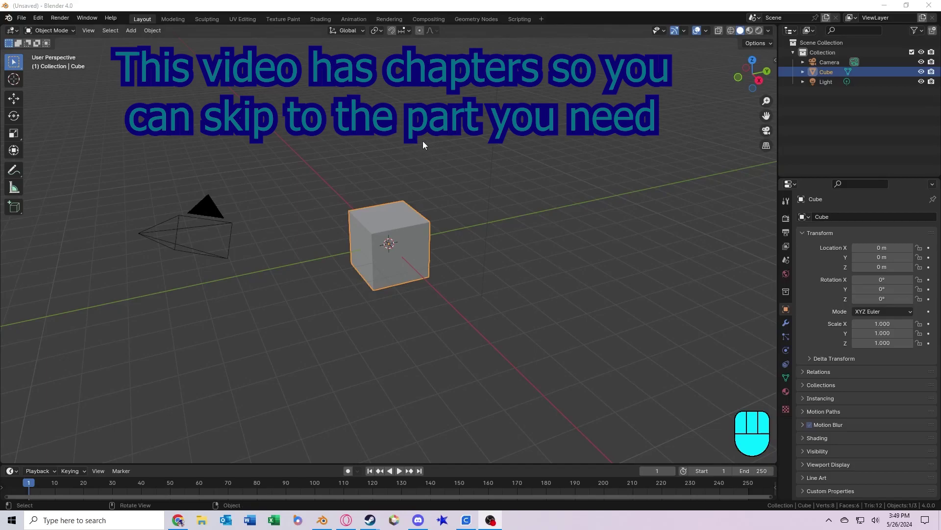
# Deselect the default cube and load YeepRigFinal.blend with the pink rig in pose mode.
pyautogui.click(417, 143)
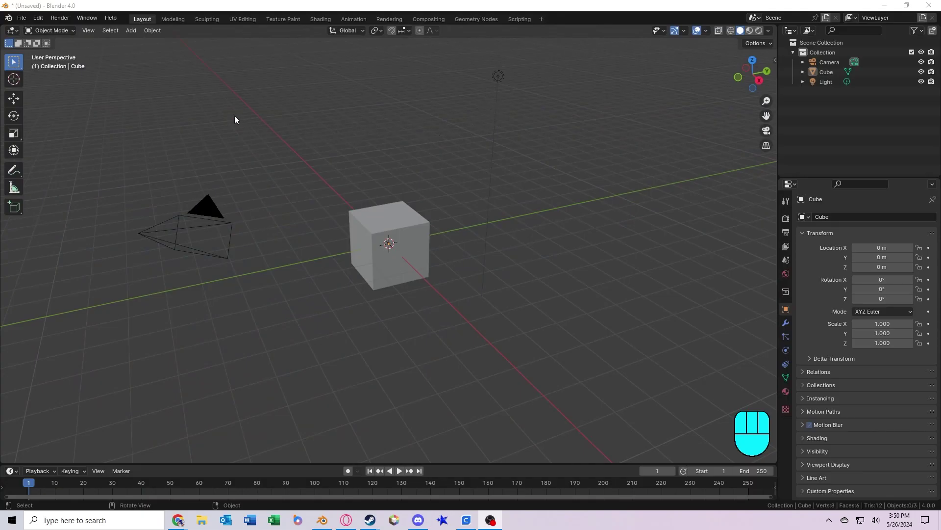
pyautogui.moveTo(26, 23); pyautogui.dragTo(372, 302)
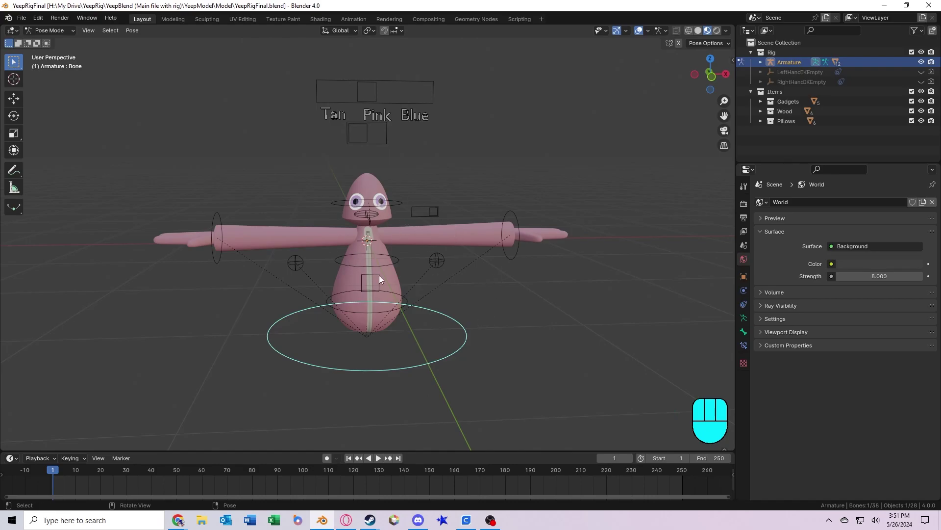
pyautogui.moveTo(430, 331); pyautogui.dragTo(432, 312)
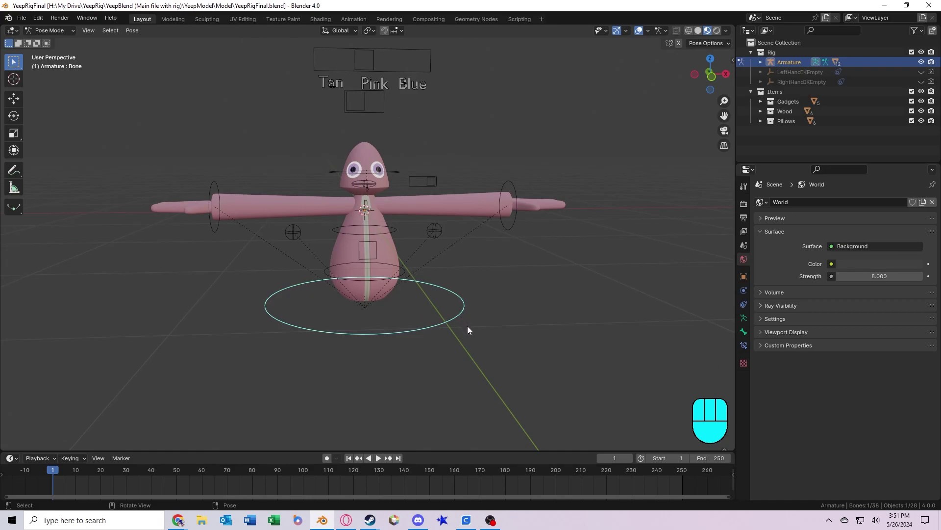
pyautogui.press('g')
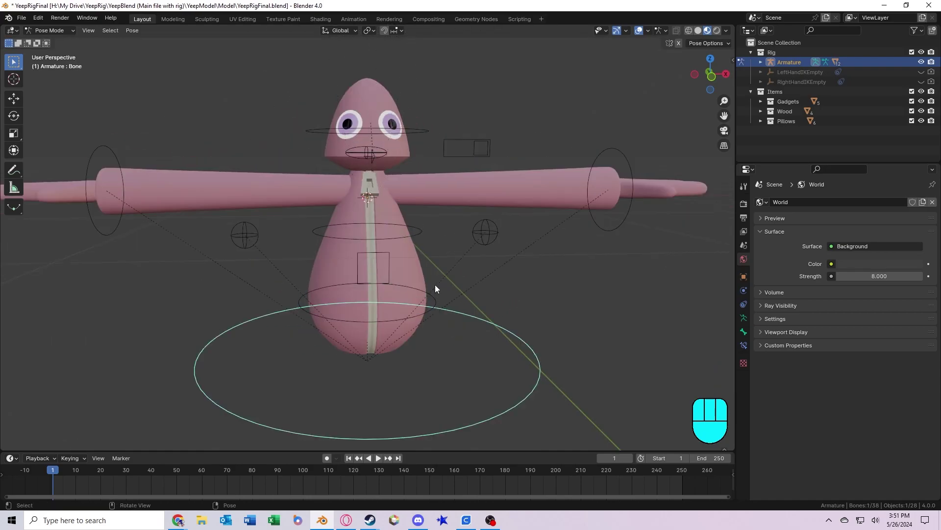
pyautogui.click(417, 281)
pyautogui.press('r')
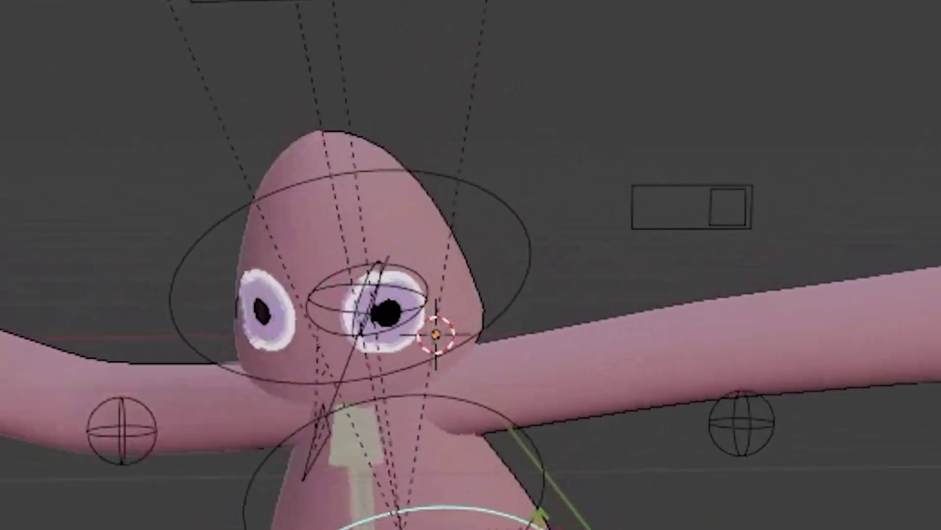
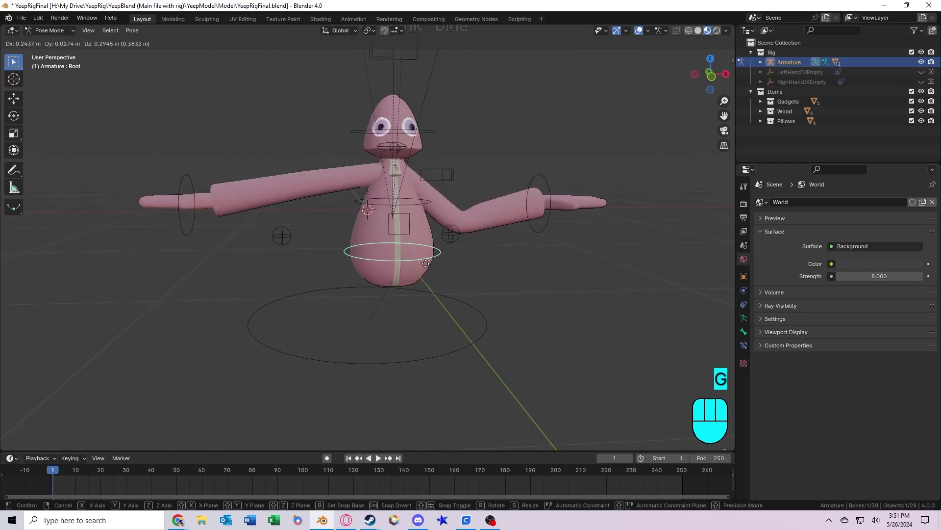
pyautogui.click(469, 304)
pyautogui.press('g')
pyautogui.press('alt+r')
pyautogui.press('g')
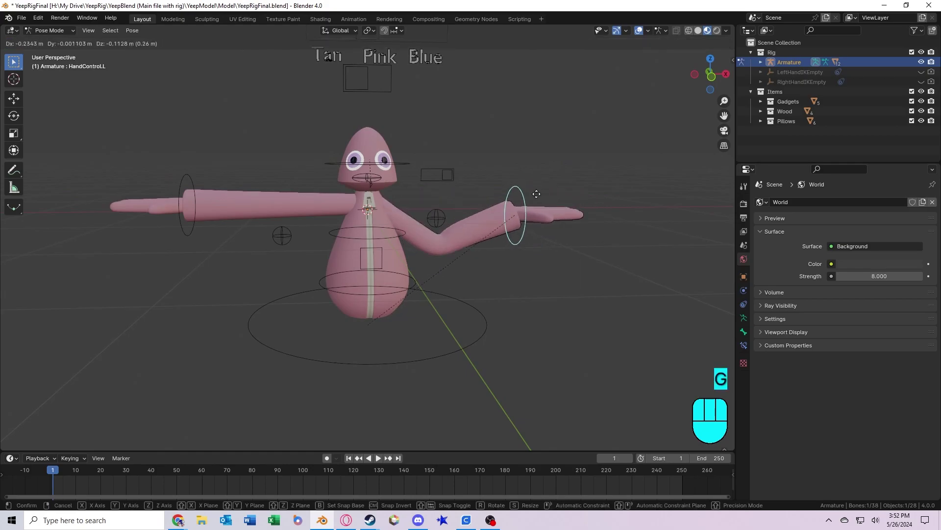
pyautogui.press('r')
pyautogui.press('r')
pyautogui.middleClick(548, 228)
pyautogui.press('g')
pyautogui.press('r')
pyautogui.press('g')
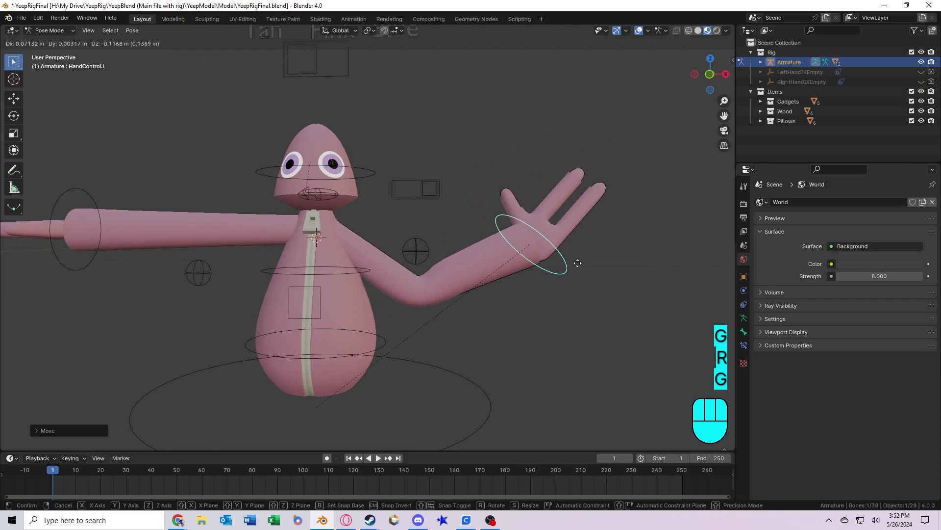
pyautogui.moveTo(434, 267); pyautogui.dragTo(410, 283)
pyautogui.moveTo(417, 275); pyautogui.dragTo(401, 279)
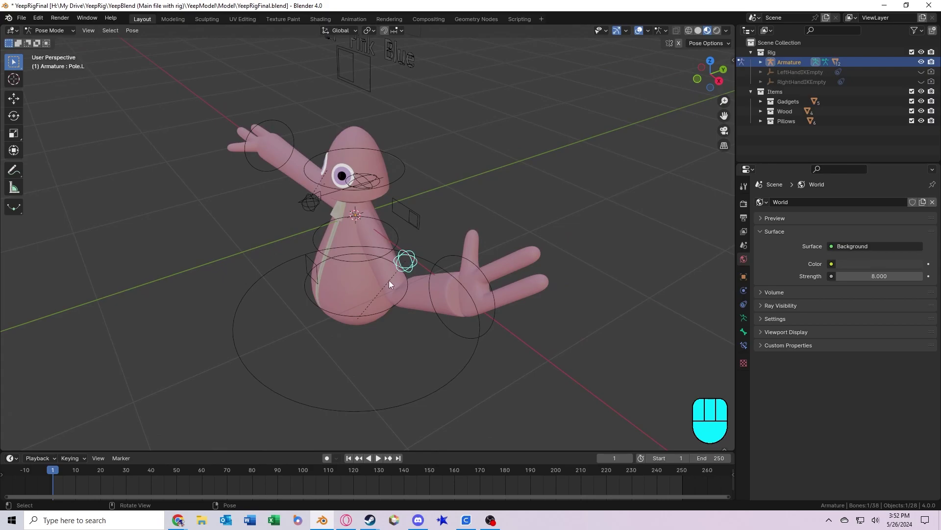
pyautogui.press('g')
pyautogui.moveTo(432, 261); pyautogui.dragTo(404, 299)
pyautogui.press('g')
pyautogui.moveTo(453, 260); pyautogui.dragTo(508, 305)
pyautogui.press('alt+r')
pyautogui.press('alt+g')
pyautogui.click(550, 311)
pyautogui.middleClick(520, 318)
pyautogui.moveTo(442, 240); pyautogui.dragTo(428, 313)
pyautogui.moveTo(440, 309); pyautogui.dragTo(460, 304)
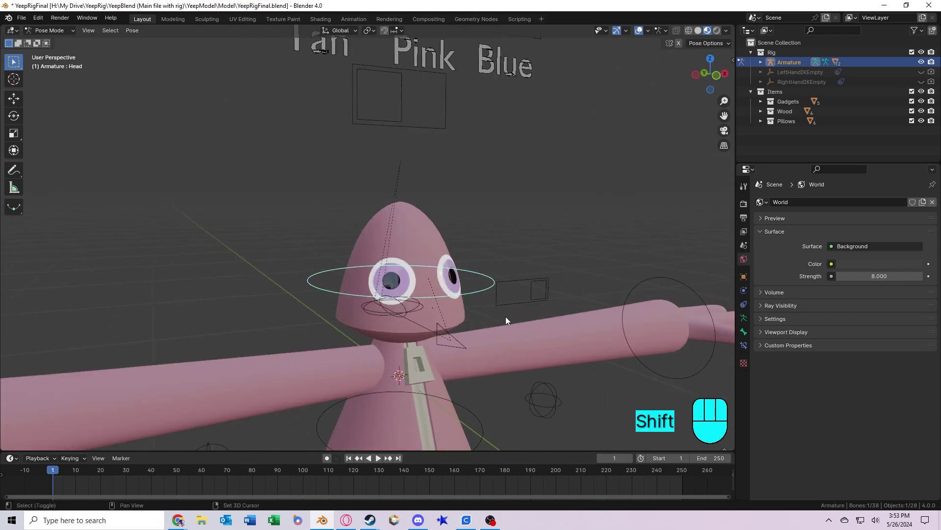
pyautogui.moveTo(513, 311); pyautogui.dragTo(487, 273)
pyautogui.press('r')
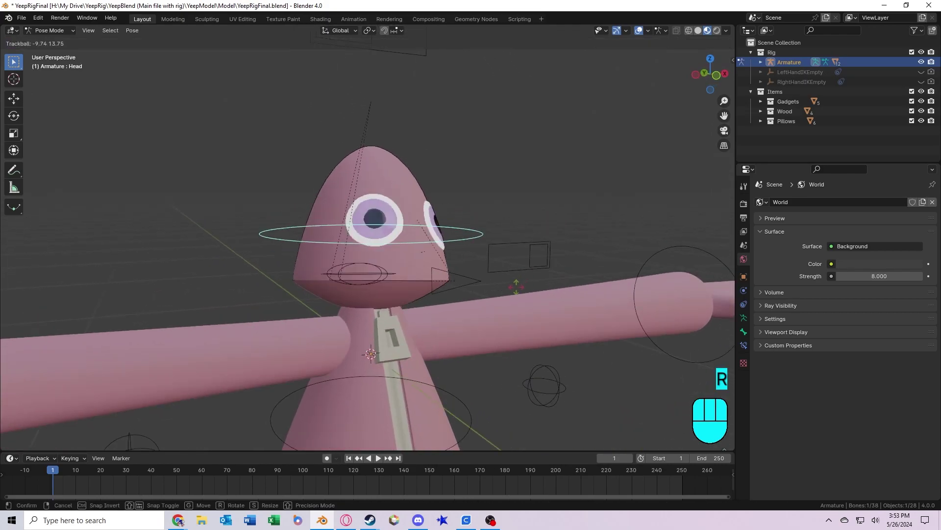
pyautogui.click(420, 314)
pyautogui.moveTo(436, 315); pyautogui.dragTo(496, 307)
pyautogui.moveTo(574, 317); pyautogui.dragTo(464, 324)
pyautogui.middleClick(510, 320)
pyautogui.middleClick(500, 327)
pyautogui.press('r')
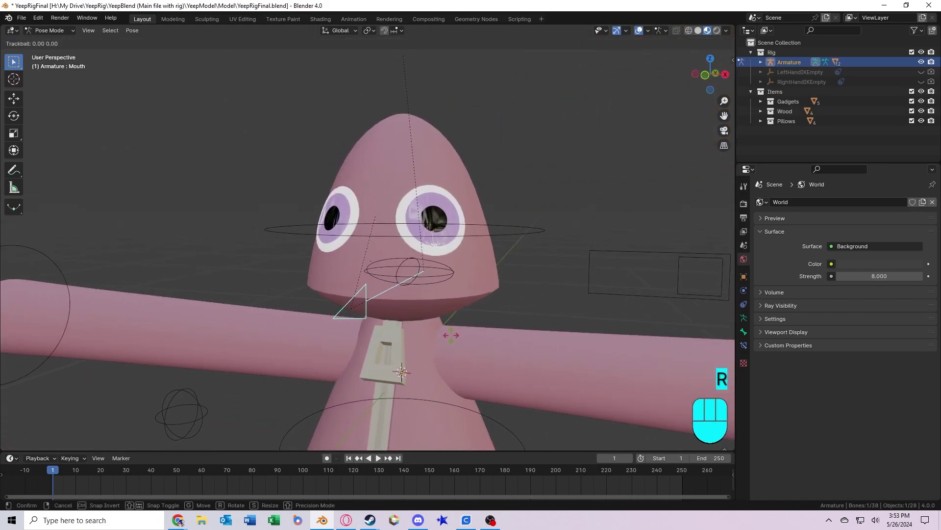
pyautogui.press('r')
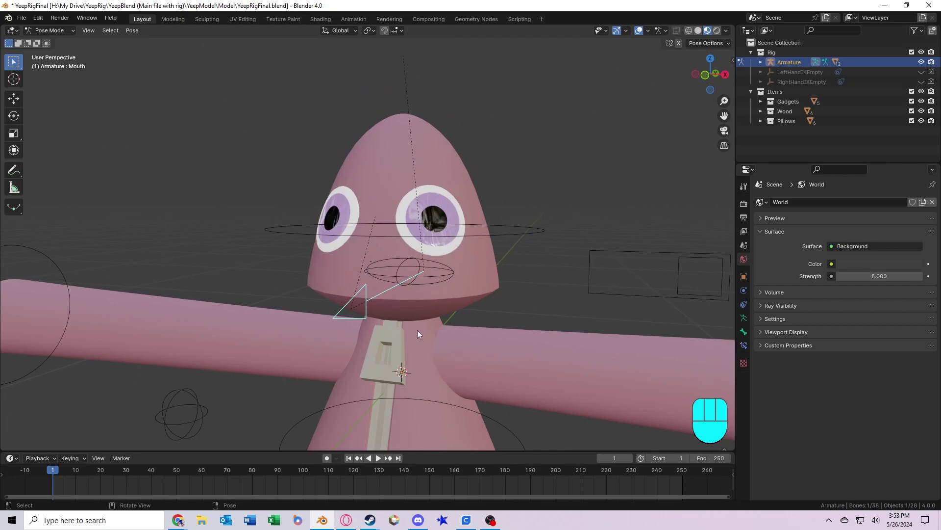
pyautogui.press('r')
pyautogui.press('r')
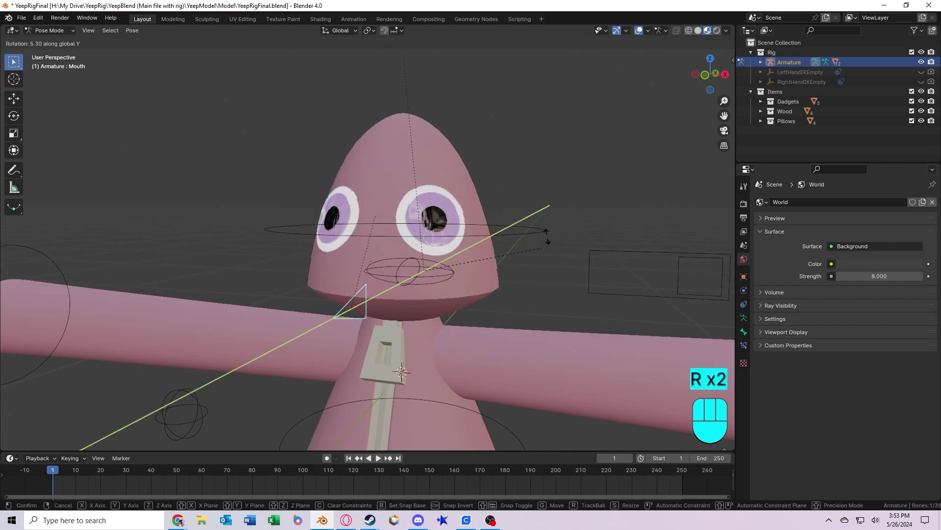
pyautogui.press('r')
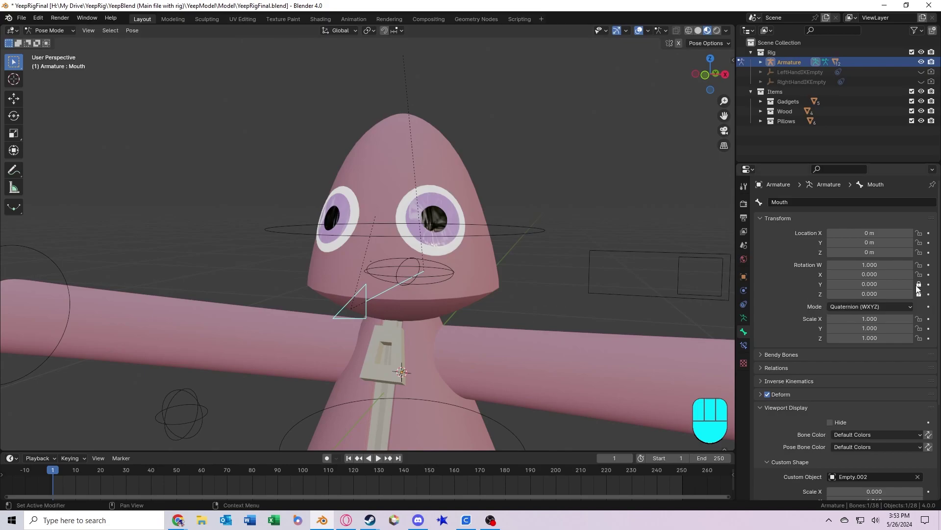
pyautogui.click(923, 289)
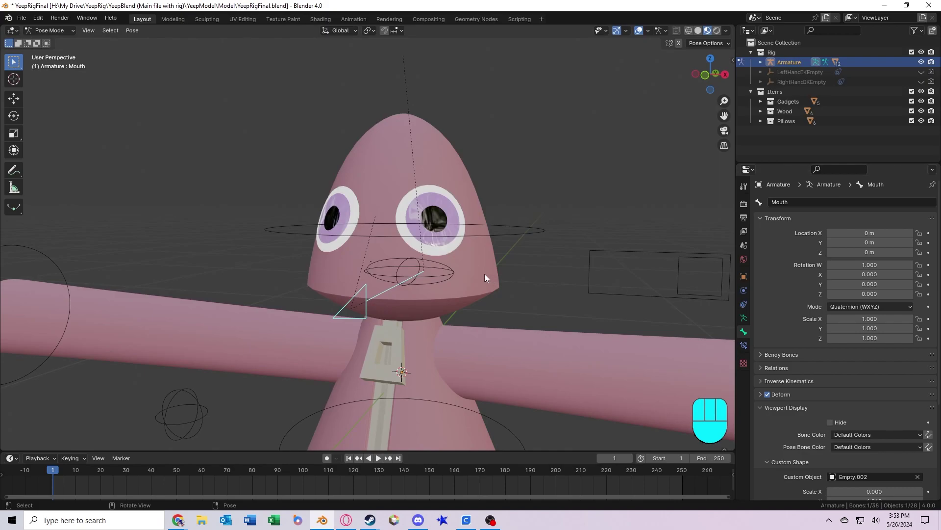
pyautogui.press('r')
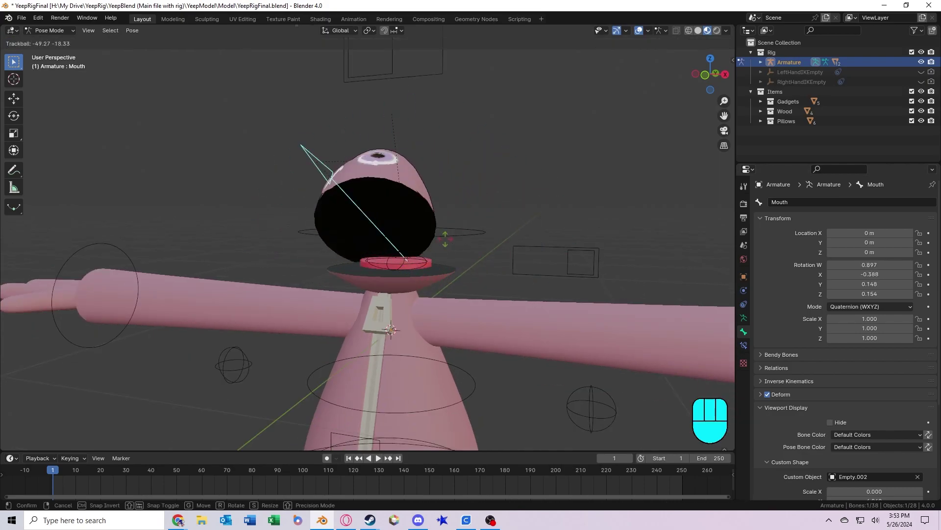
pyautogui.press('r')
pyautogui.moveTo(510, 305); pyautogui.dragTo(505, 331)
pyautogui.click(424, 276)
pyautogui.moveTo(471, 300); pyautogui.dragTo(457, 301)
pyautogui.press('r')
pyautogui.moveTo(463, 301); pyautogui.dragTo(505, 282)
pyautogui.press('r')
pyautogui.press('r')
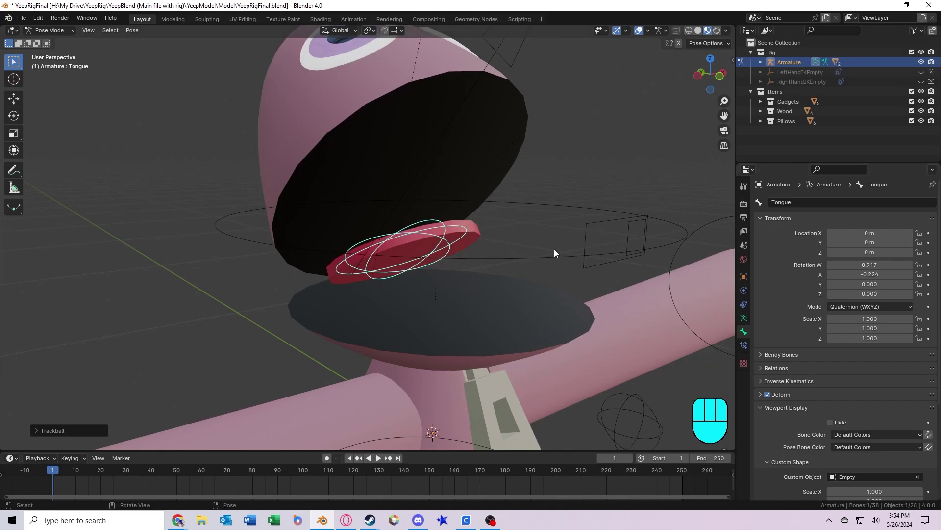
# Reset the pose to rest, then slide OpenControl to open the belly zipper.
pyautogui.press('r')
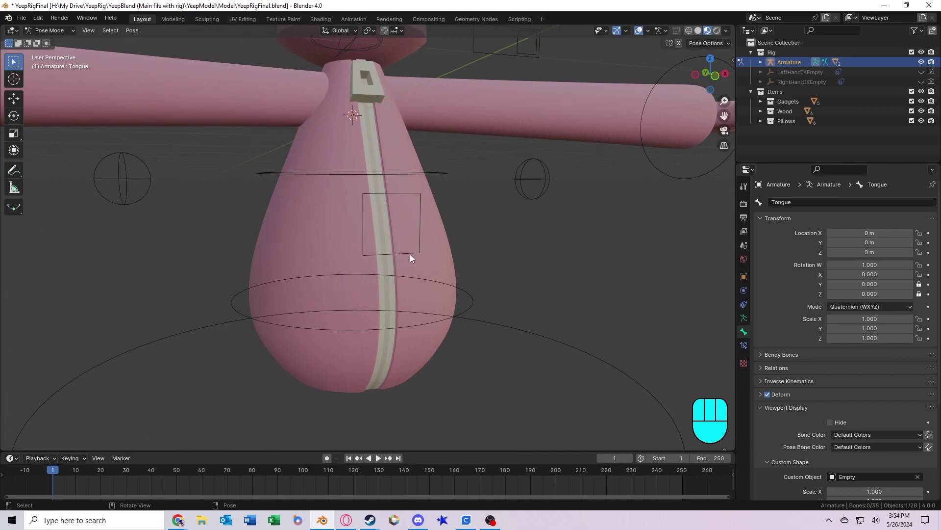
pyautogui.middleClick(424, 278)
pyautogui.press('g')
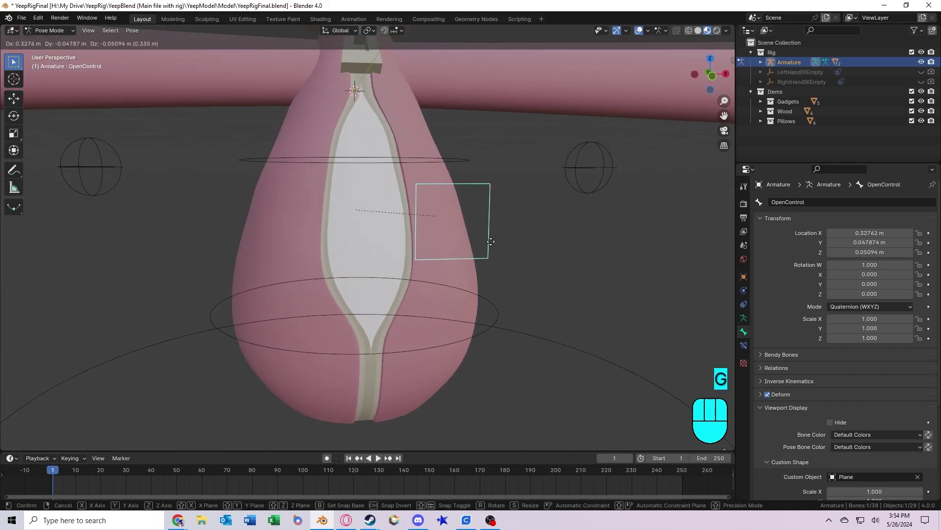
pyautogui.moveTo(499, 239); pyautogui.dragTo(458, 262)
pyautogui.press('shift+alt+g')
pyautogui.moveTo(431, 239); pyautogui.dragTo(429, 204)
# Slide ColorControl to a brighter pink and HatControl to reveal the star glasses.
pyautogui.press('g')
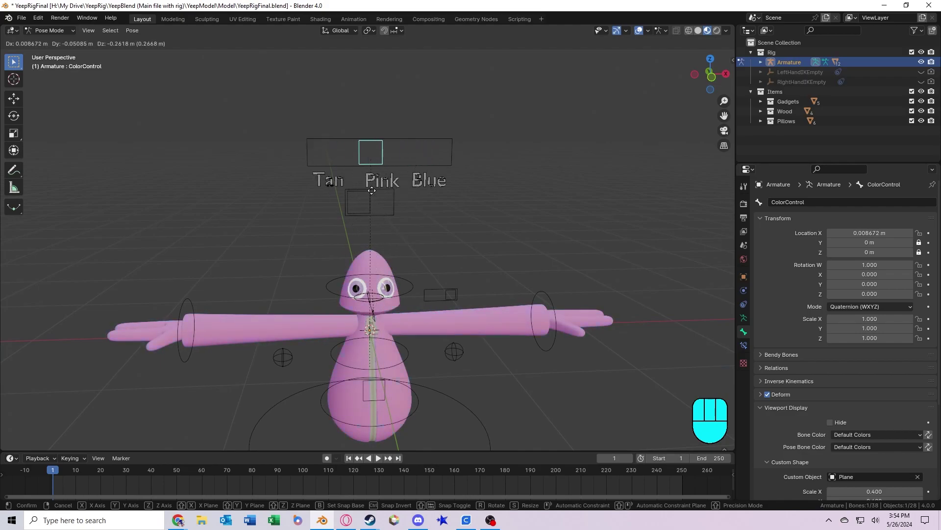
pyautogui.press('g')
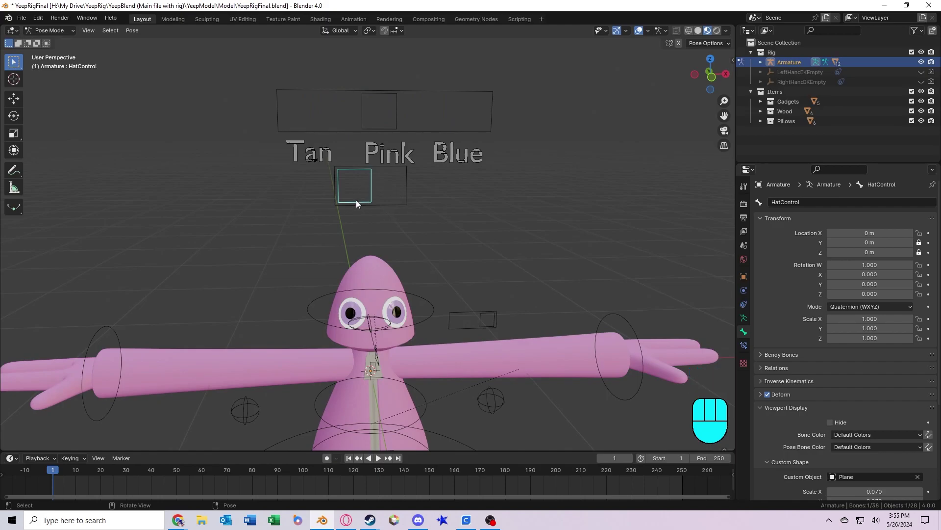
pyautogui.middleClick(354, 194)
pyautogui.press('g')
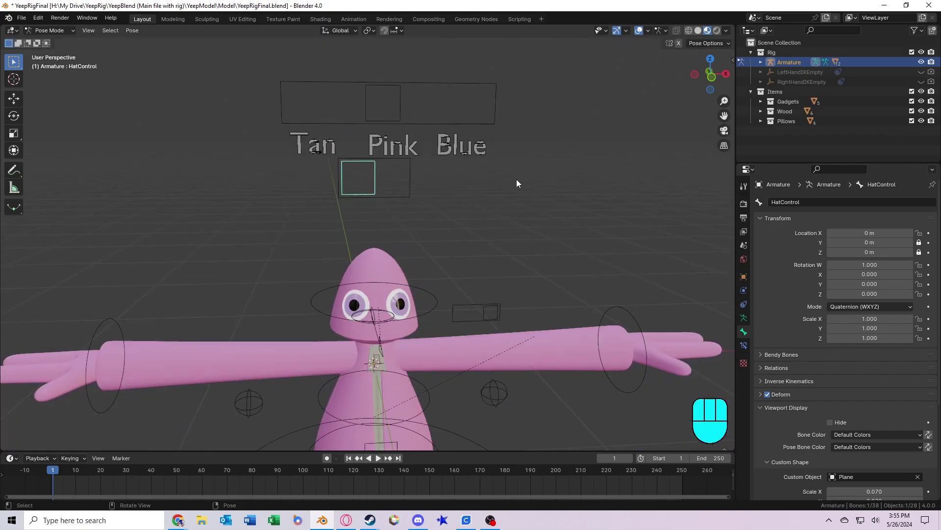
pyautogui.moveTo(510, 186); pyautogui.dragTo(511, 170)
pyautogui.press('g')
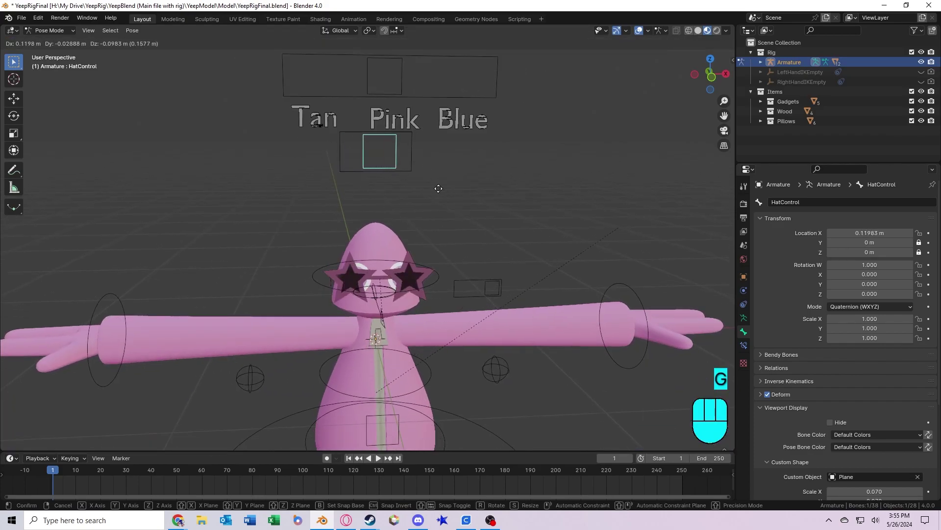
# Select the small Bone.005 control beside the head and start moving it to put the glasses away.
pyautogui.click(448, 226)
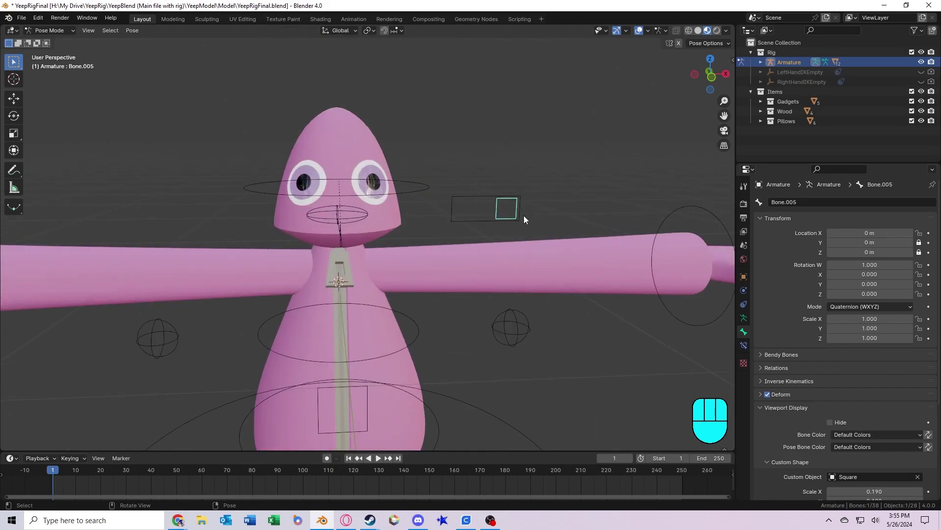
pyautogui.press('z')
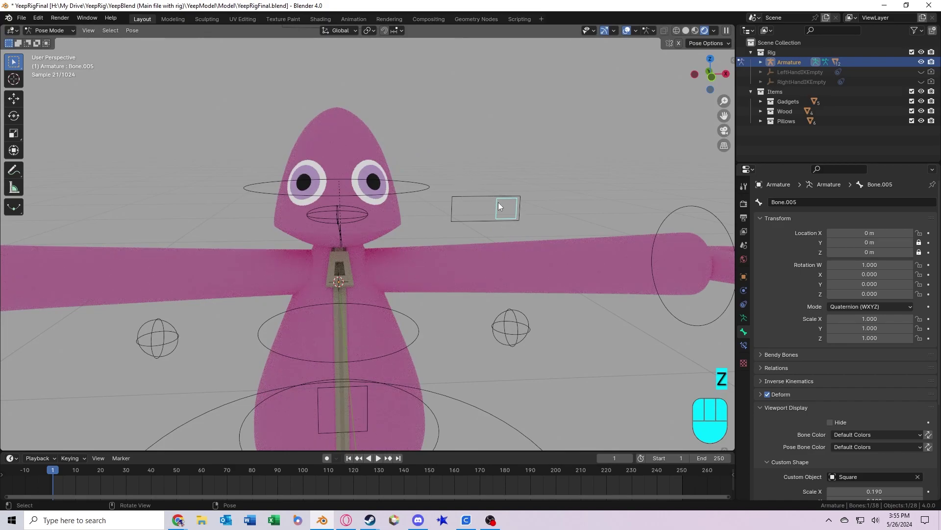
pyautogui.press('g')
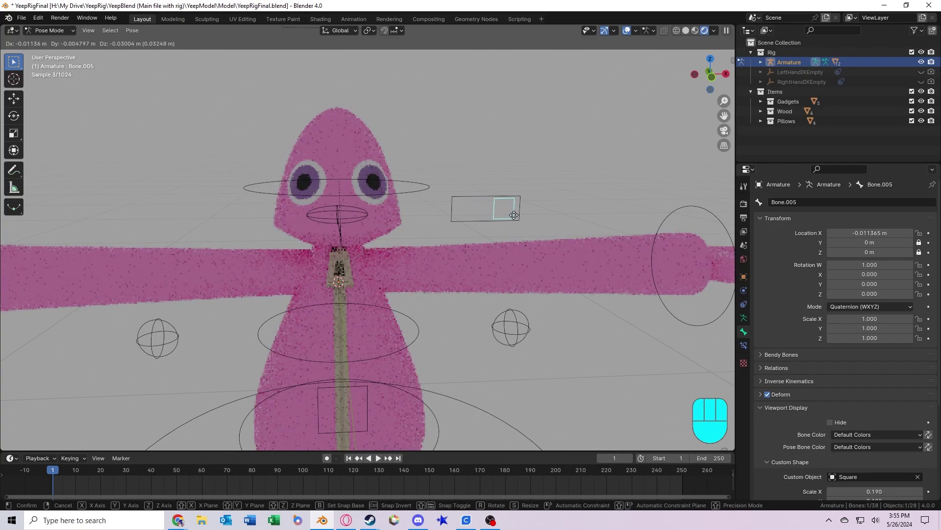
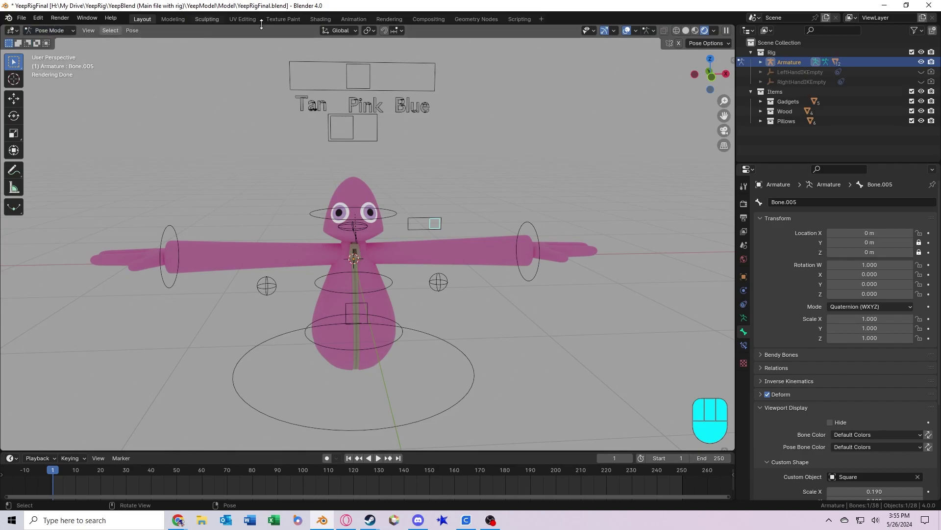
# Leave pose mode for object mode and select Yeep's head mesh.
pyautogui.press('ctrl+Tab')
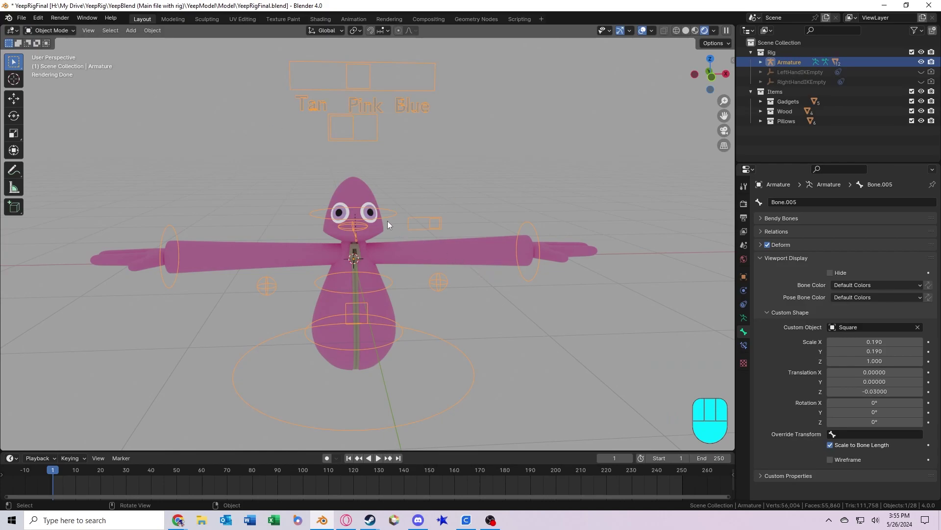
pyautogui.click(356, 191)
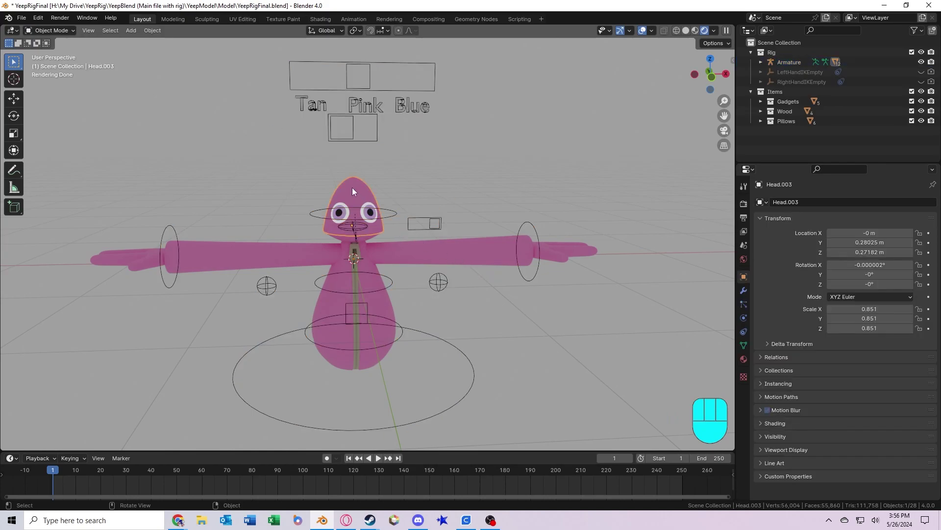
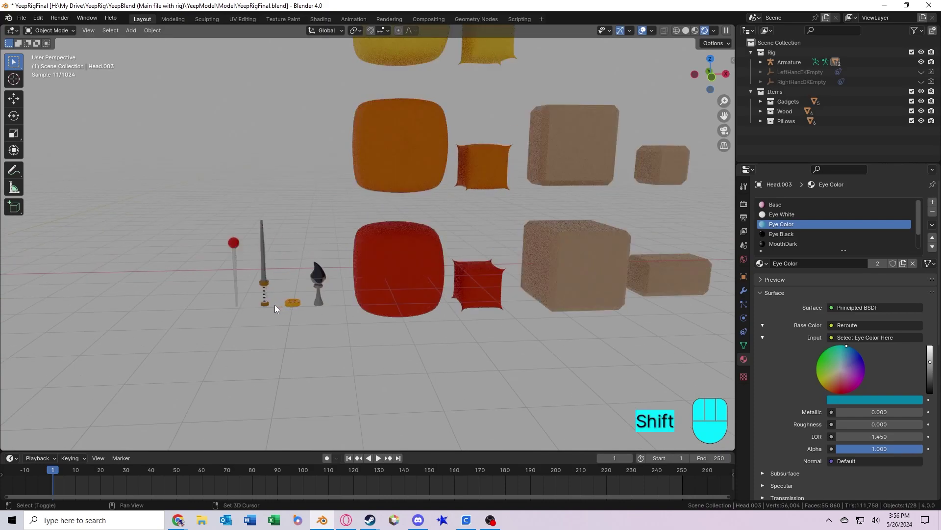
# Inspect the paint brush gadget's material and frame the rows of pillows and blocks.
pyautogui.moveTo(325, 297); pyautogui.dragTo(322, 183)
pyautogui.click(402, 295)
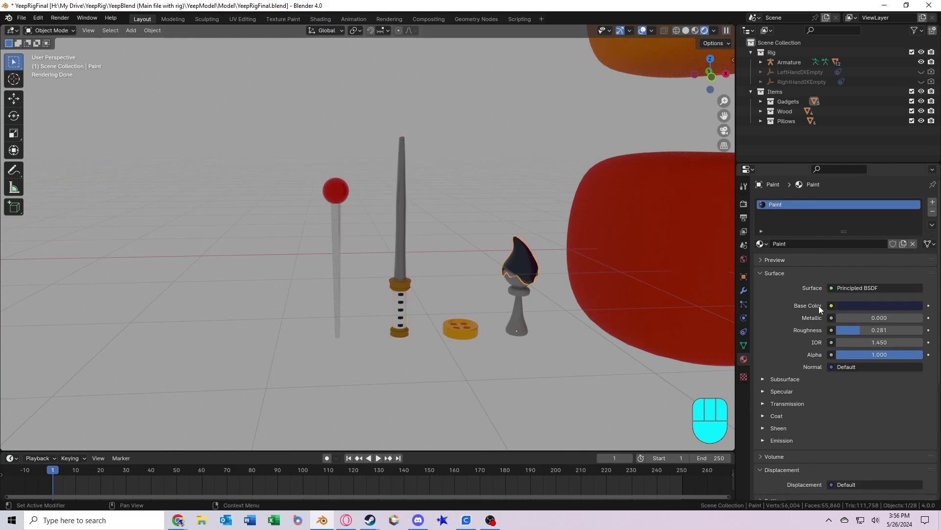
pyautogui.click(876, 309)
pyautogui.moveTo(475, 312); pyautogui.dragTo(469, 328)
pyautogui.moveTo(480, 315); pyautogui.dragTo(487, 299)
pyautogui.press('z')
pyautogui.moveTo(400, 346); pyautogui.dragTo(404, 292)
# Assign the PillowGreen material to the large and small yellow pillows.
pyautogui.click(365, 361)
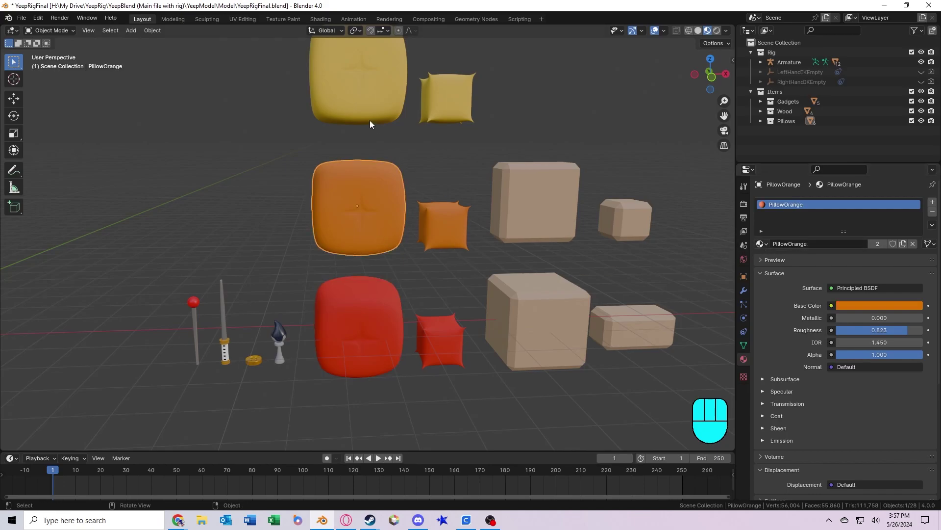
pyautogui.click(366, 105)
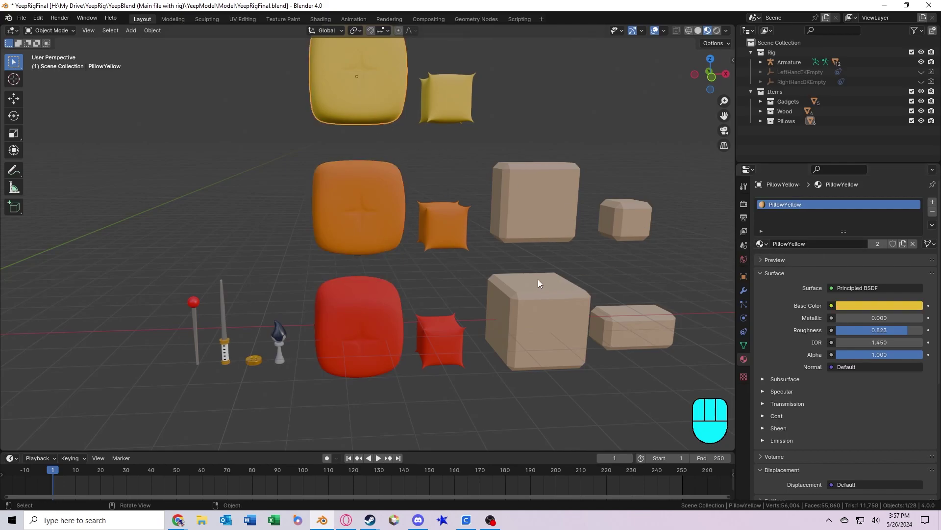
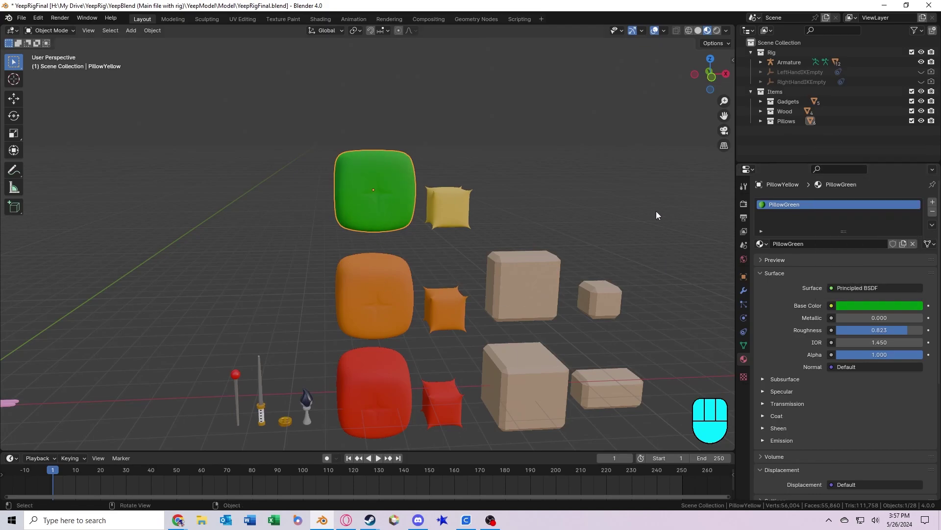
pyautogui.click(498, 200)
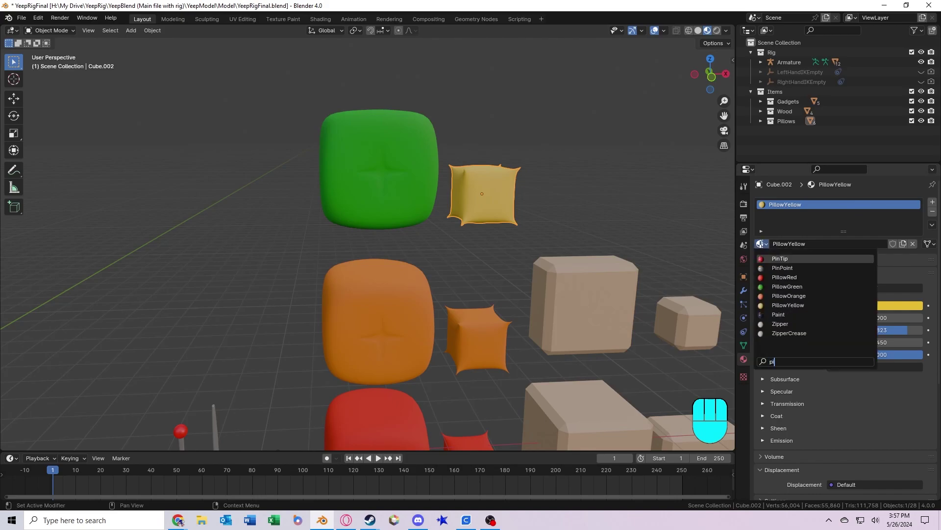
pyautogui.press('l')
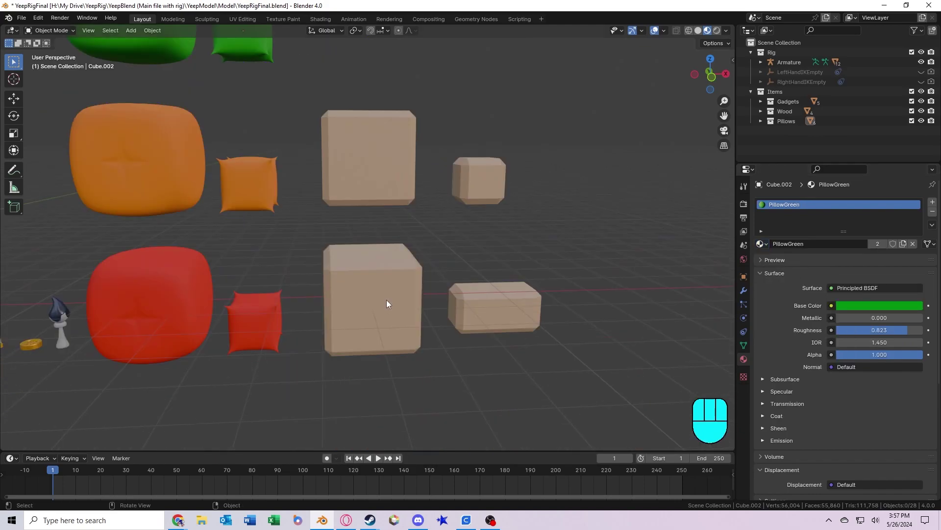
# Make the front wood block's material a single-user copy named WoodDark with a dark brown base colour.
pyautogui.moveTo(563, 309); pyautogui.dragTo(556, 321)
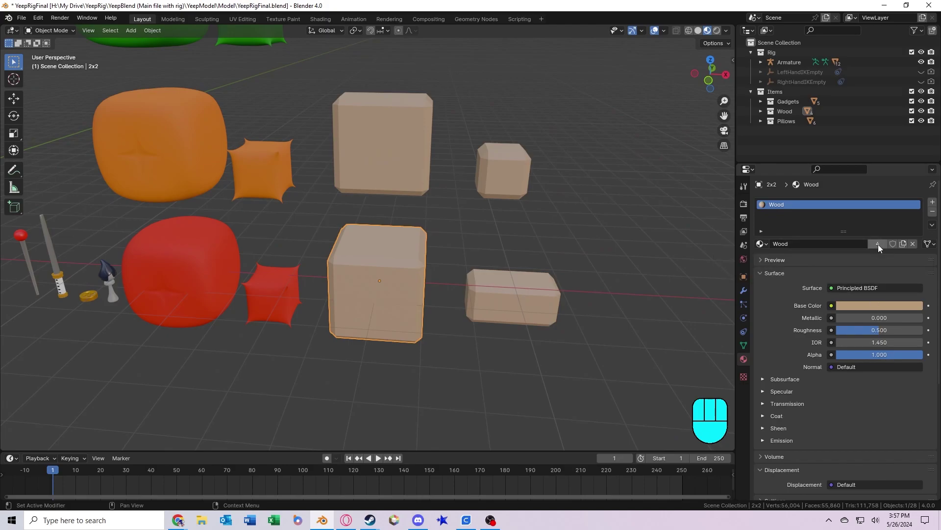
pyautogui.click(884, 246)
pyautogui.moveTo(832, 244); pyautogui.dragTo(794, 255)
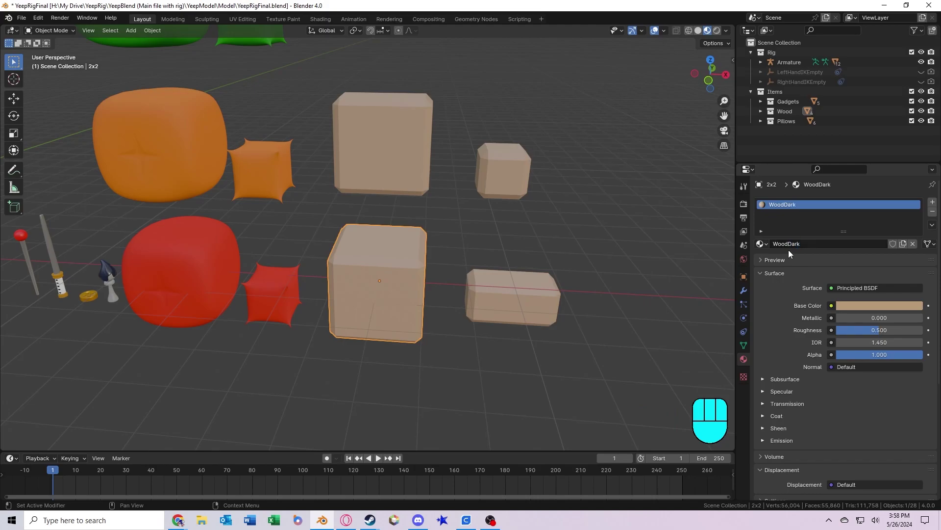
pyautogui.click(874, 310)
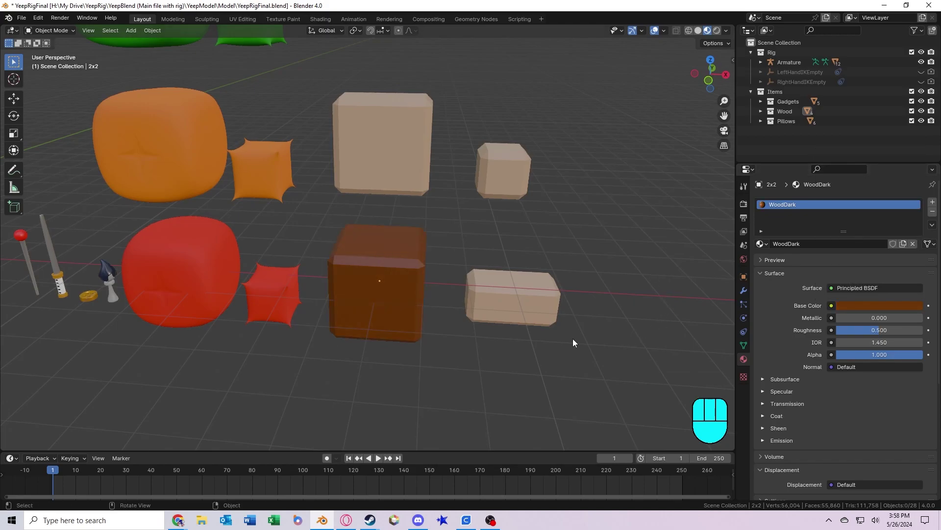
pyautogui.moveTo(504, 335); pyautogui.dragTo(403, 281)
# View the items from the front and undo the recent material changes.
pyautogui.press('KP_1')
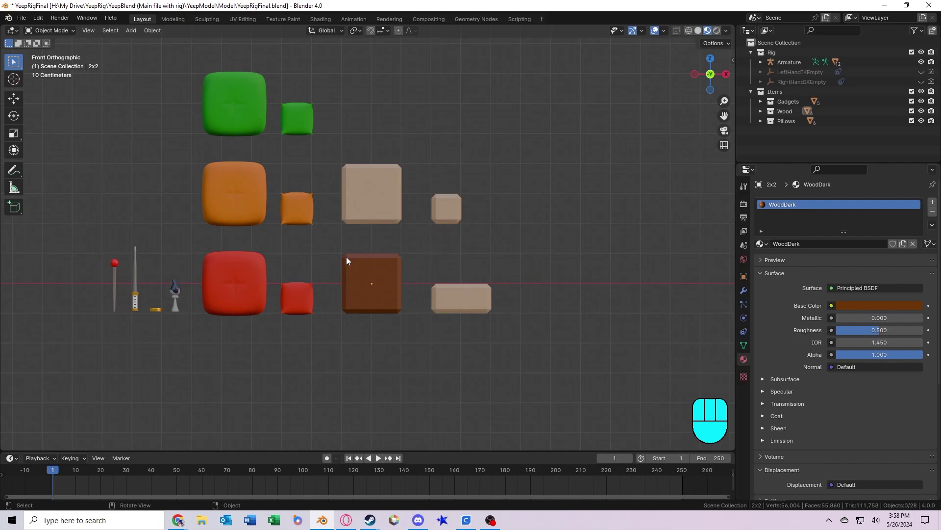
pyautogui.moveTo(310, 237); pyautogui.dragTo(383, 252)
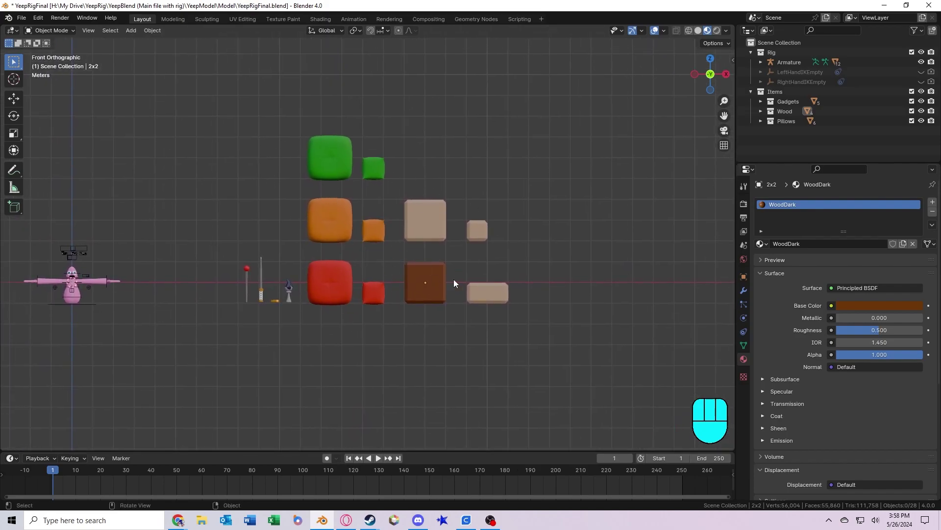
pyautogui.press('ctrl+z')
pyautogui.press('ctrl+z')
pyautogui.press('ctrl+z')
pyautogui.press('ctrl+z')
pyautogui.press('ctrl+z')
pyautogui.press('ctrl+z')
pyautogui.press('ctrl+z')
pyautogui.press('ctrl+z')
pyautogui.press('ctrl+z')
pyautogui.press('ctrl+z')
# Duplicate the large red pillow twice with Shift+D, then delete the copies.
pyautogui.moveTo(384, 266); pyautogui.dragTo(389, 239)
pyautogui.click(349, 240)
pyautogui.moveTo(379, 258); pyautogui.dragTo(195, 283)
pyautogui.press('shift+d')
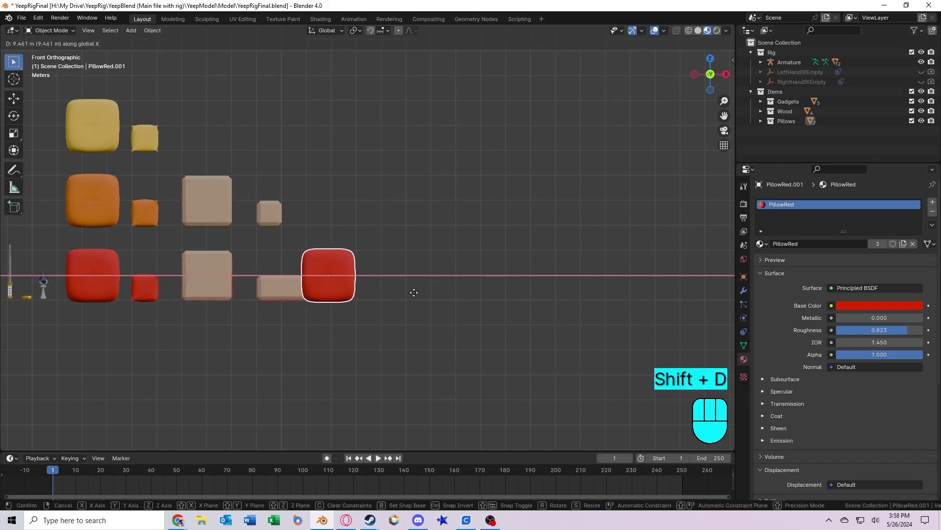
pyautogui.press('shift+d')
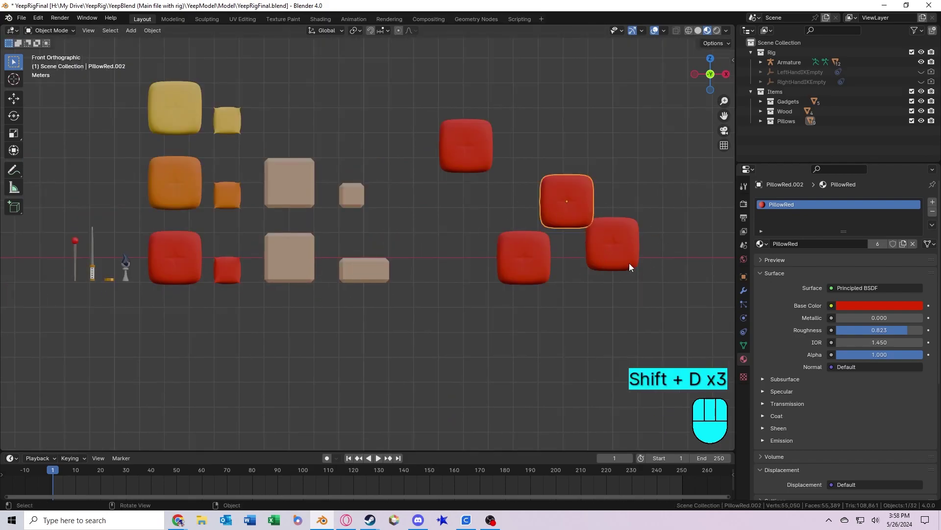
pyautogui.moveTo(190, 119); pyautogui.dragTo(237, 317)
pyautogui.click(236, 318)
pyautogui.press('Delete')
# Box-select every pillow, wood block and gadget and delete them, leaving only Yeep.
pyautogui.moveTo(461, 209); pyautogui.dragTo(528, 188)
pyautogui.moveTo(524, 192); pyautogui.dragTo(542, 210)
pyautogui.moveTo(457, 208); pyautogui.dragTo(499, 259)
pyautogui.middleClick(480, 257)
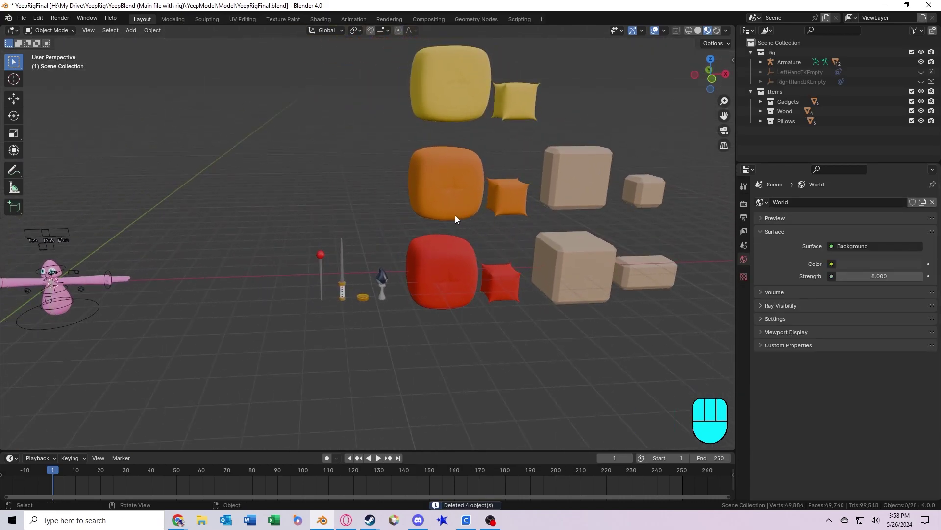
pyautogui.moveTo(598, 298); pyautogui.dragTo(304, 117)
pyautogui.press('Delete')
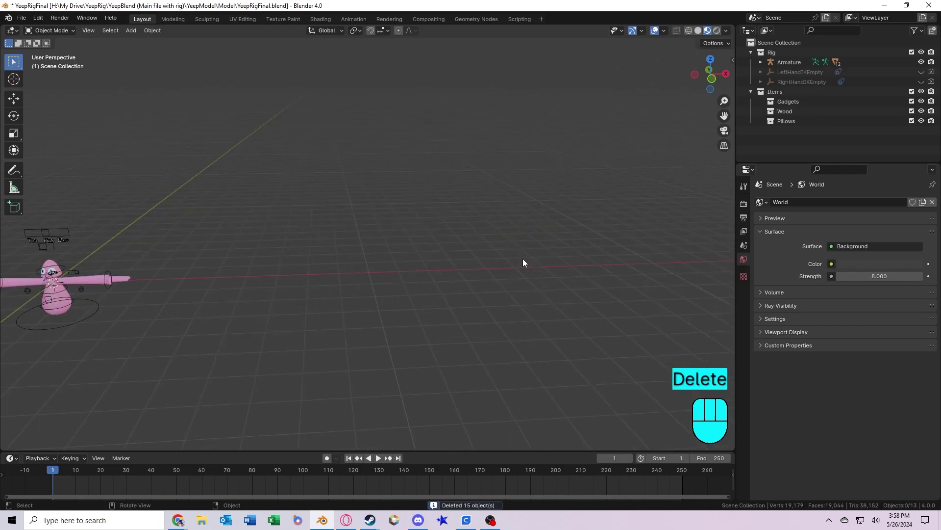
# Undo the deletion and toggle the Pillows and Items collections off and back on in the Outliner.
pyautogui.press('ctrl+z')
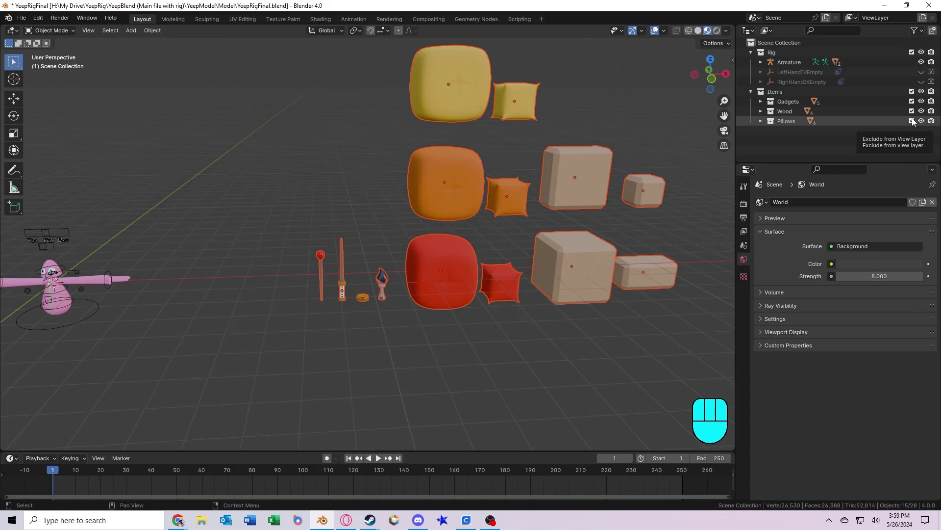
pyautogui.click(917, 123)
pyautogui.click(915, 112)
pyautogui.click(917, 106)
pyautogui.click(917, 107)
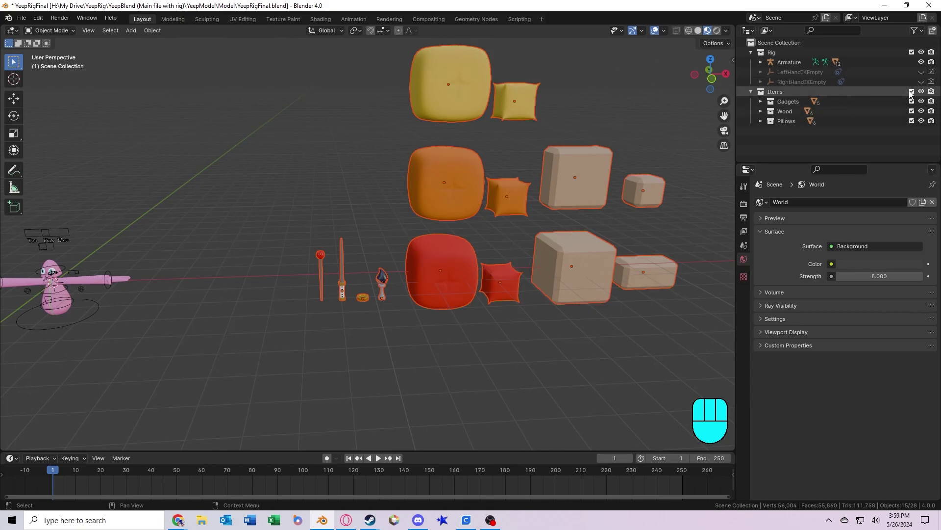
pyautogui.click(915, 94)
pyautogui.click(914, 94)
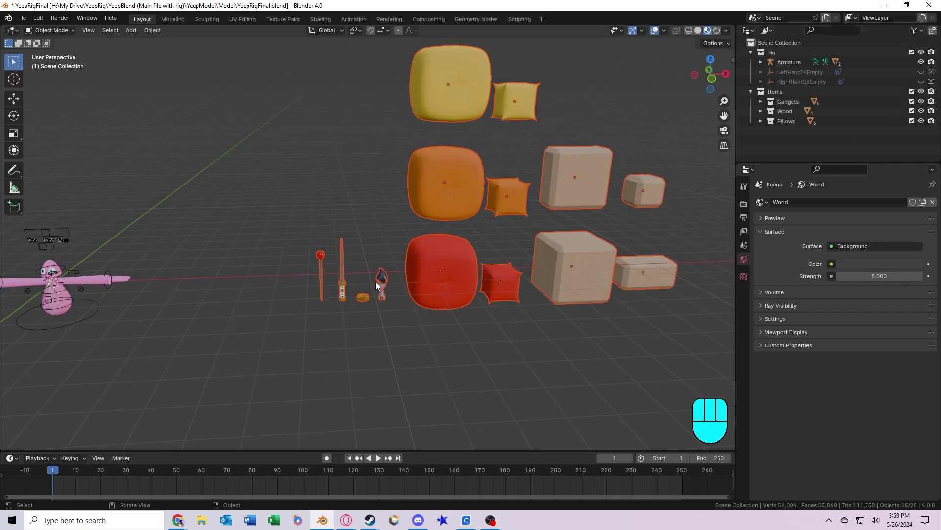
# Unhide the hand IK empties, box-select them with the Armature, and duplicate the whole rig.
pyautogui.moveTo(163, 318); pyautogui.dragTo(455, 274)
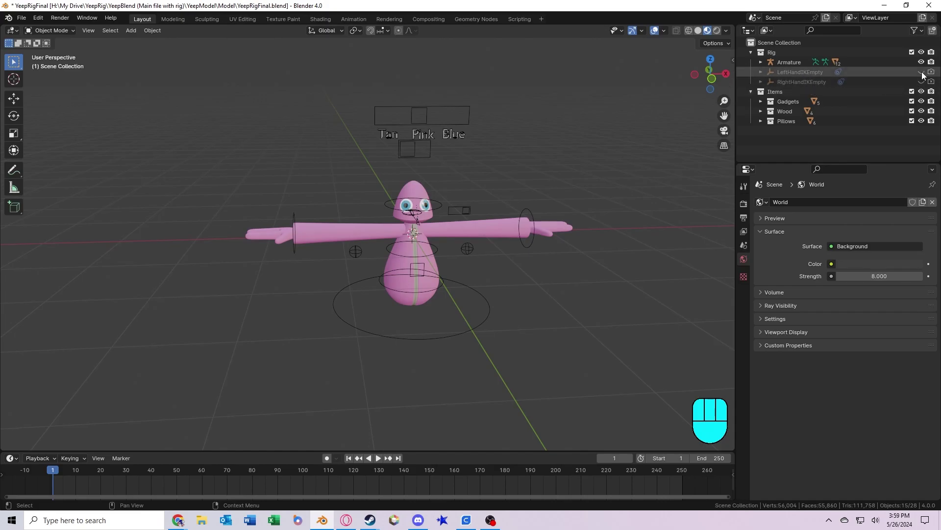
pyautogui.click(925, 76)
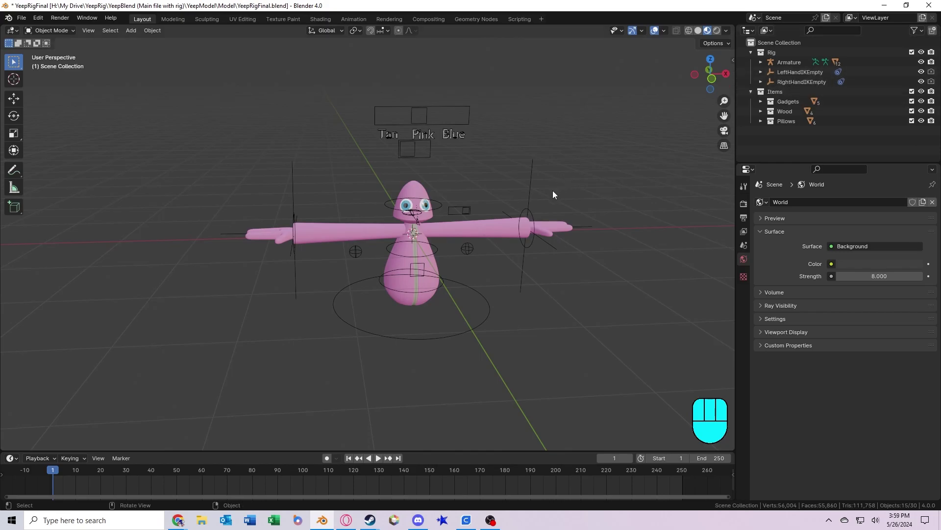
pyautogui.moveTo(209, 76); pyautogui.dragTo(625, 359)
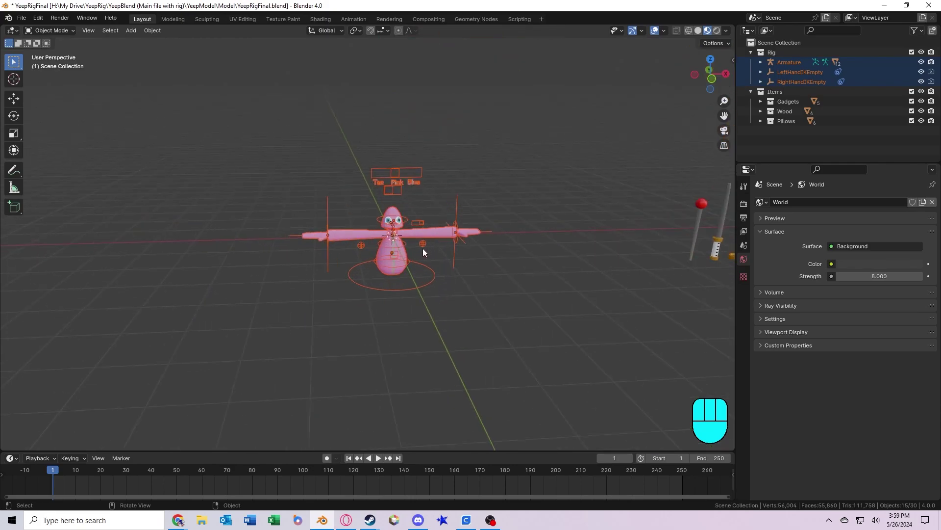
pyautogui.press('shift+d')
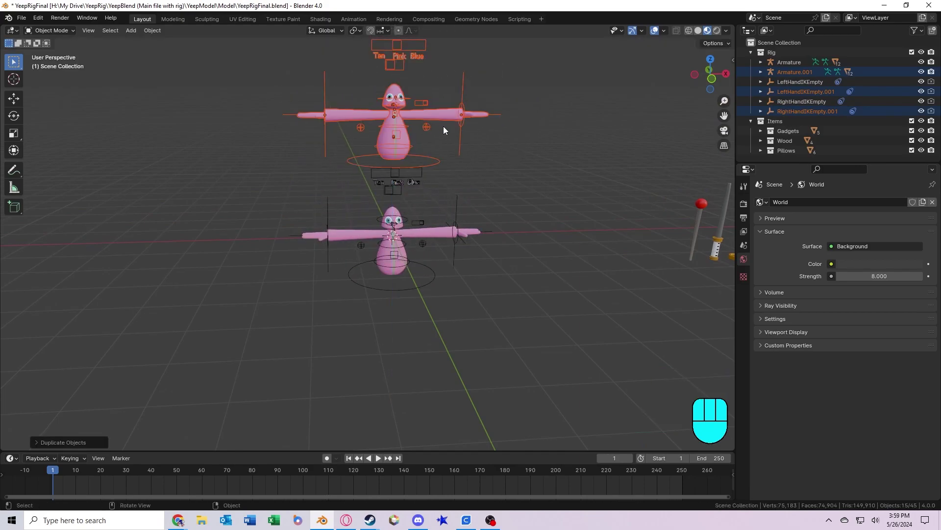
pyautogui.moveTo(447, 130); pyautogui.dragTo(480, 201)
pyautogui.press('ctrl+Tab')
# Test the duplicate rig's controls independently, rotating and moving its bones and selecting its upper arm.
pyautogui.moveTo(473, 136); pyautogui.dragTo(477, 181)
pyautogui.click(551, 178)
pyautogui.press('r')
pyautogui.press('g')
pyautogui.click(495, 176)
pyautogui.press('r')
pyautogui.moveTo(520, 179); pyautogui.dragTo(441, 201)
pyautogui.press('g')
pyautogui.moveTo(347, 210); pyautogui.dragTo(411, 206)
pyautogui.click(341, 203)
# Leave pose mode and select the duplicate's Head.001 mesh to reach its Eye Color material.
pyautogui.press('ctrl+Tab')
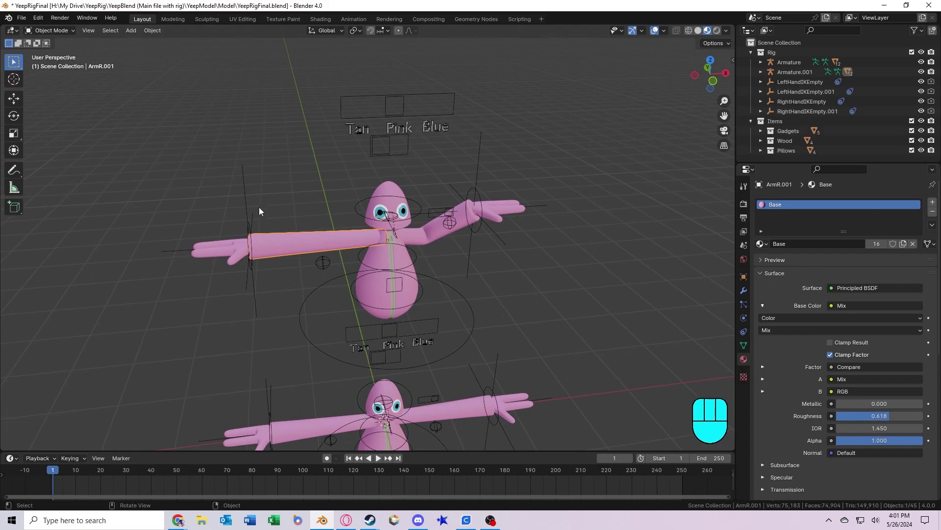
pyautogui.click(389, 189)
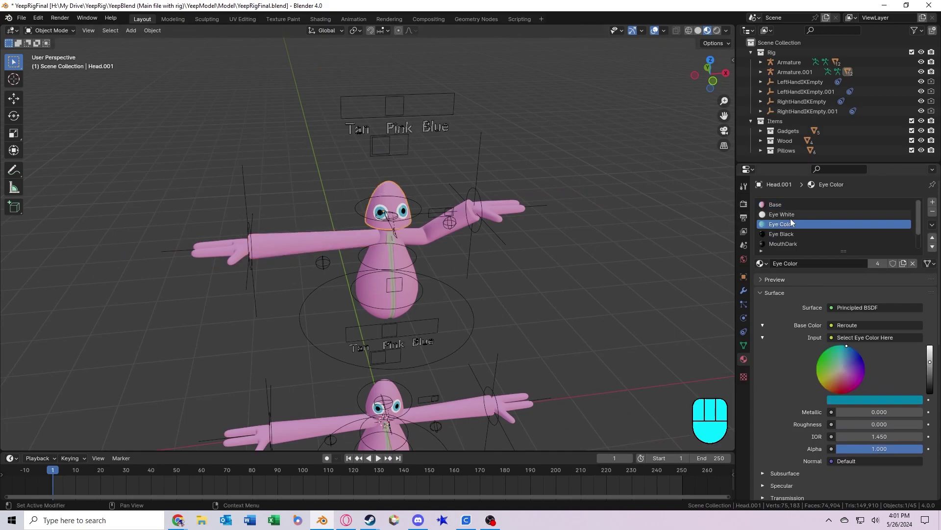
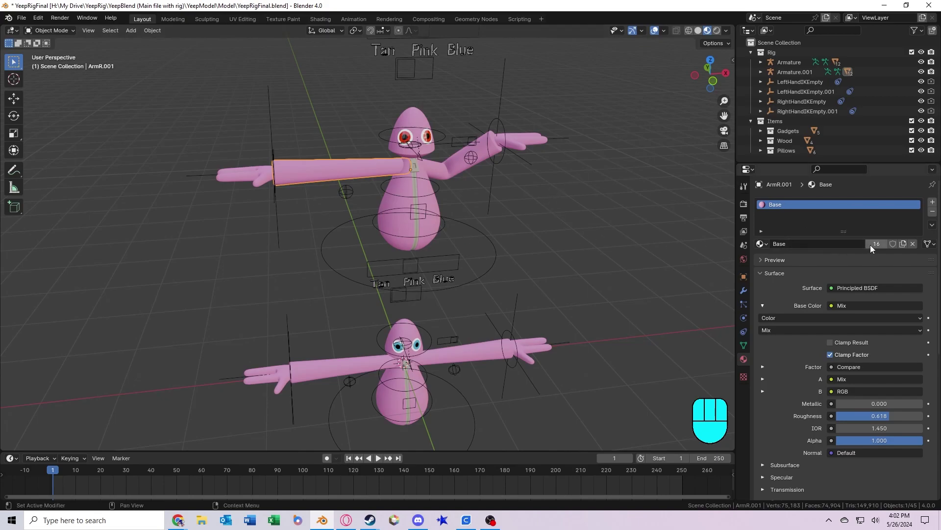
# Make ArmR.001's material single-user and rename it Base2.
pyautogui.click(875, 250)
pyautogui.moveTo(815, 248); pyautogui.dragTo(706, 249)
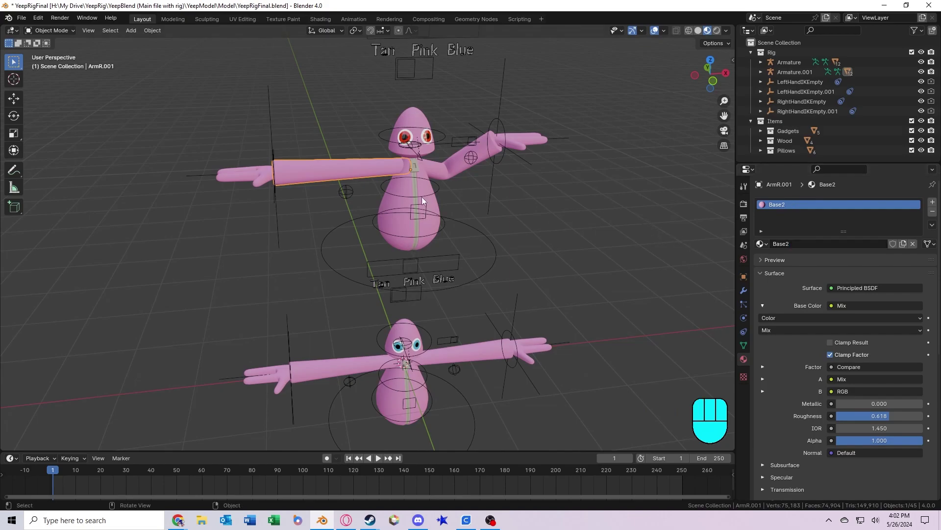
pyautogui.moveTo(397, 174); pyautogui.dragTo(405, 212)
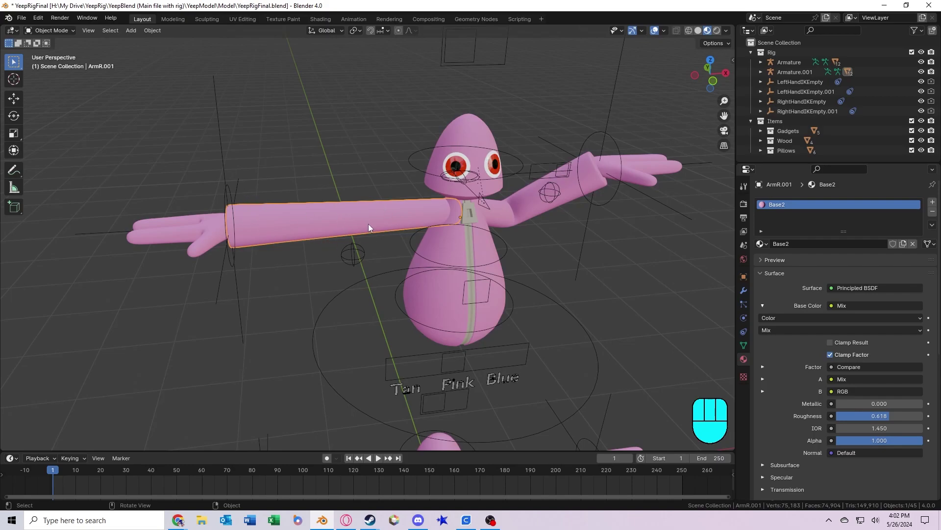
pyautogui.moveTo(376, 249); pyautogui.dragTo(394, 223)
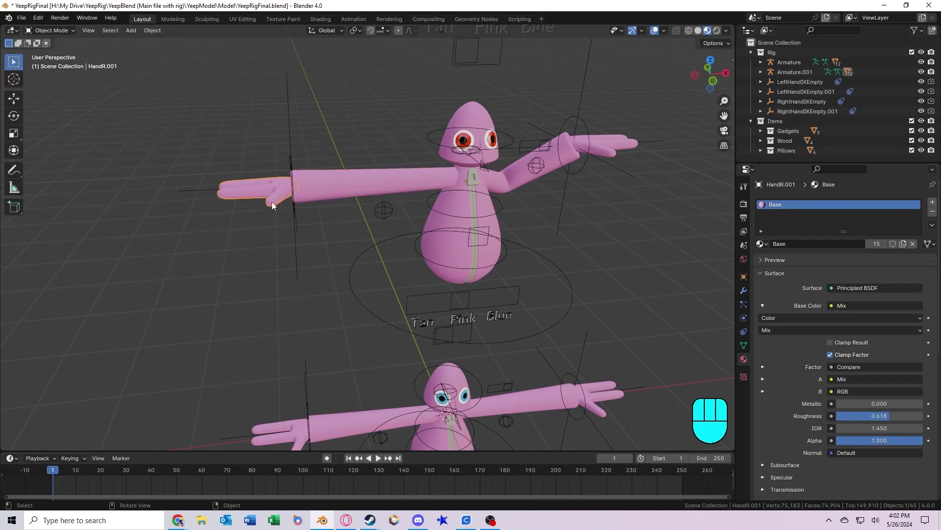
# Assign the Base2 material to the duplicate's right hand, body and left hand, hiding each after.
pyautogui.click(316, 190)
pyautogui.press('h')
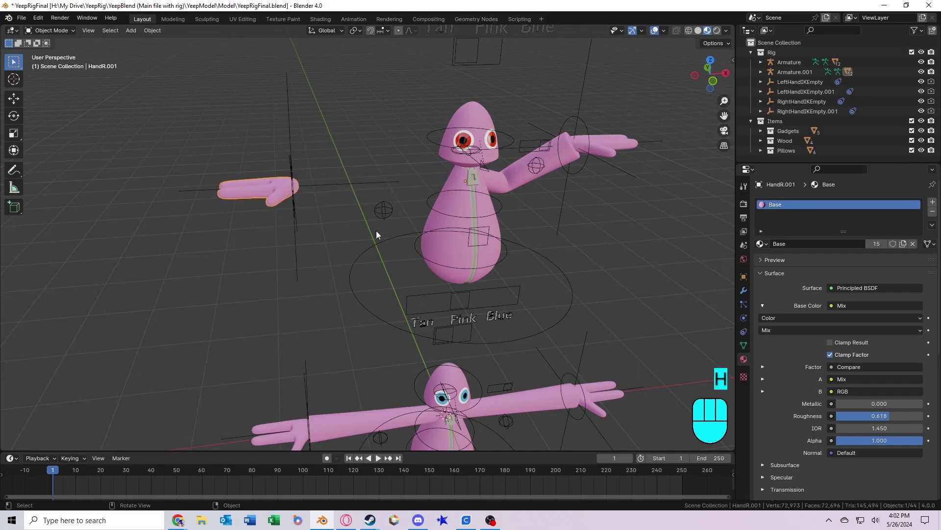
pyautogui.click(765, 249)
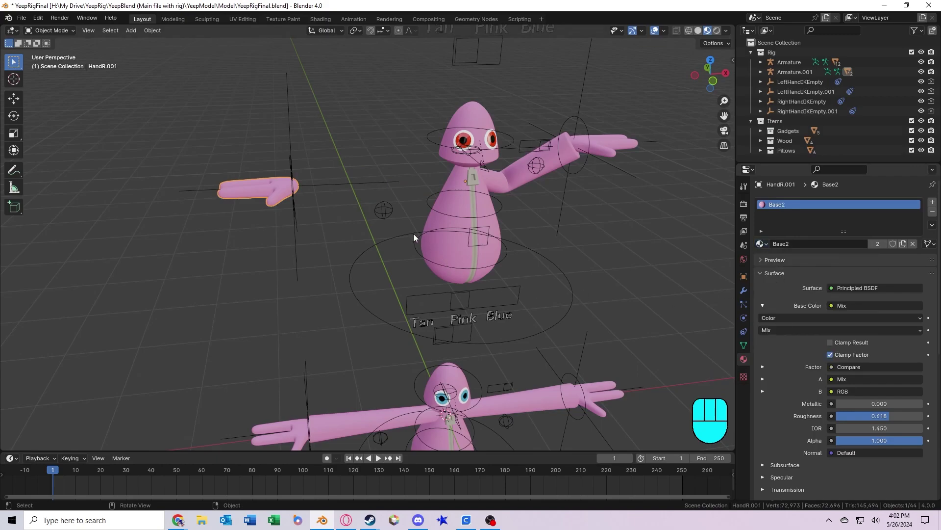
pyautogui.press('h')
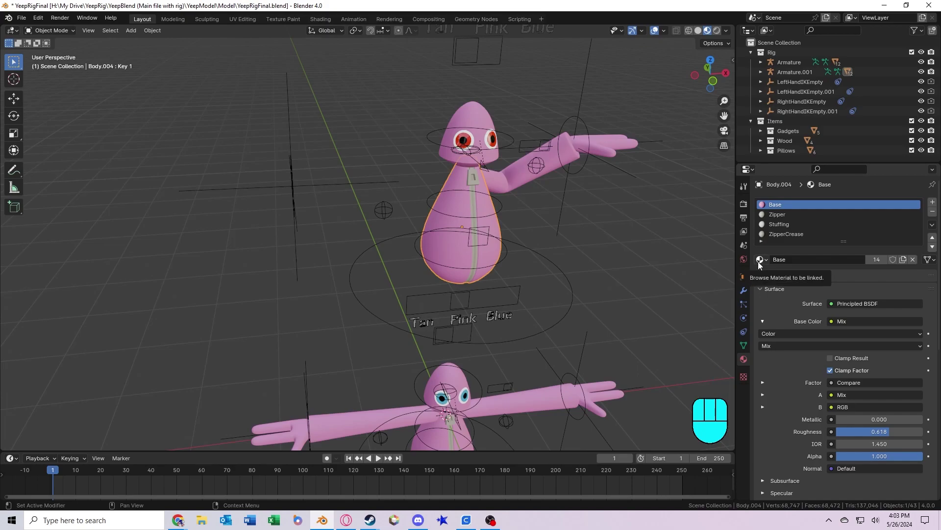
pyautogui.click(763, 267)
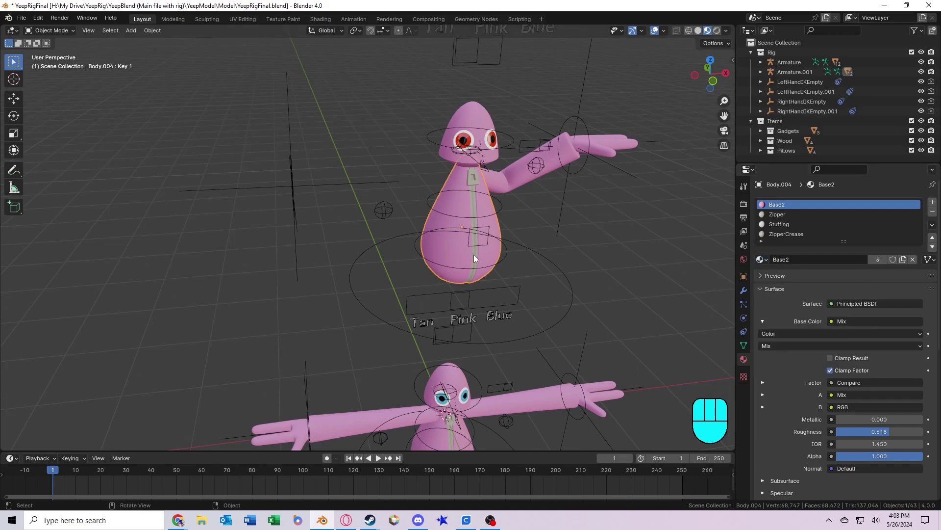
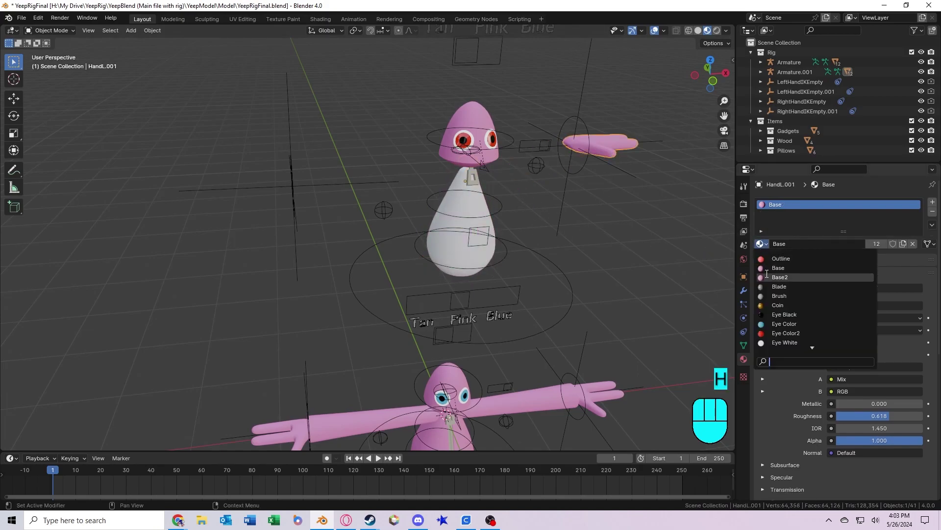
pyautogui.press('h')
pyautogui.click(779, 201)
pyautogui.press('h')
# Assign Base2 to the duplicate's head as well, then view the whole rig again.
pyautogui.moveTo(454, 168); pyautogui.dragTo(442, 212)
pyautogui.moveTo(471, 212); pyautogui.dragTo(472, 190)
pyautogui.moveTo(480, 168); pyautogui.dragTo(480, 154)
pyautogui.moveTo(523, 86); pyautogui.dragTo(499, 142)
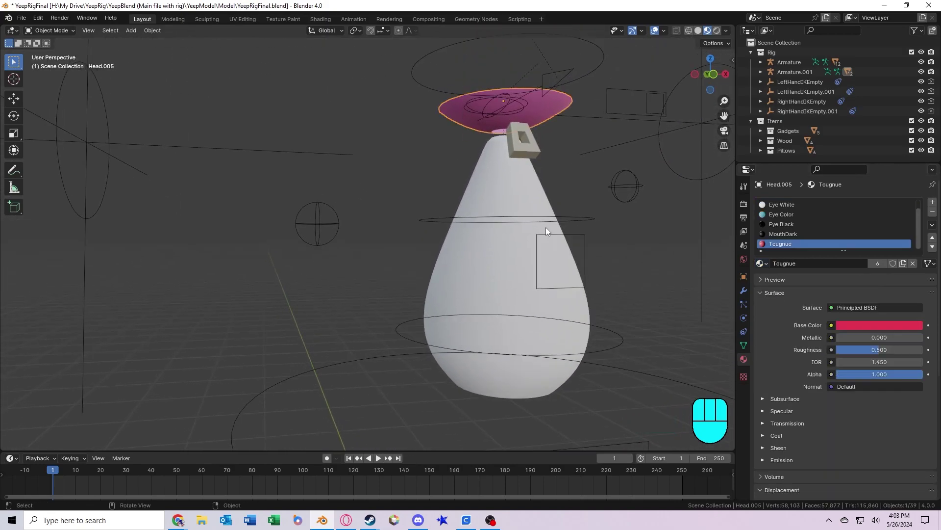
pyautogui.click(782, 205)
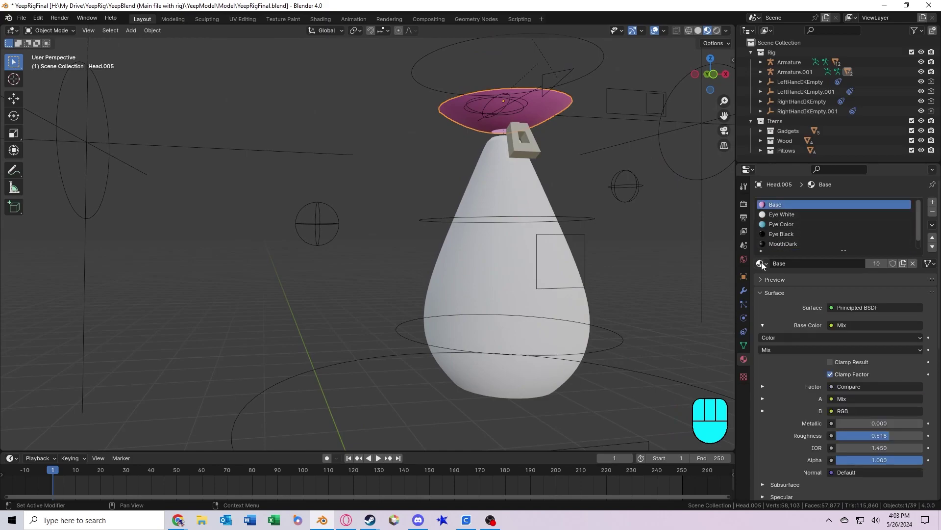
pyautogui.press('h')
pyautogui.moveTo(484, 217); pyautogui.dragTo(488, 224)
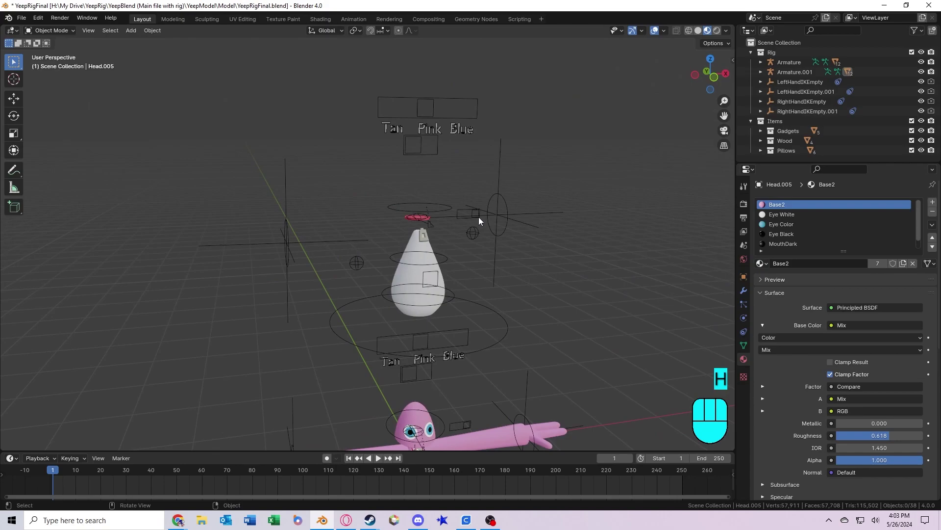
pyautogui.press('alt+h')
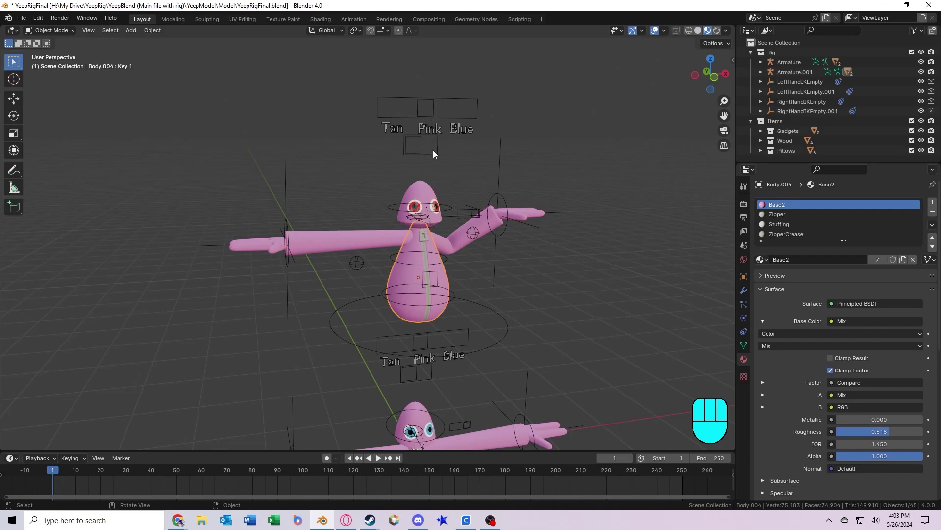
pyautogui.moveTo(470, 309); pyautogui.dragTo(471, 268)
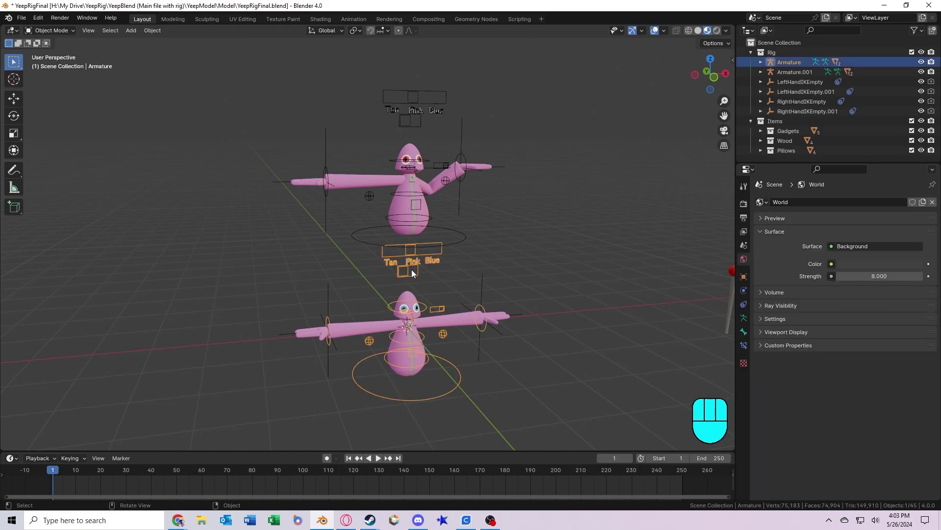
pyautogui.press('ctrl+Tab')
pyautogui.click(416, 255)
pyautogui.press('g')
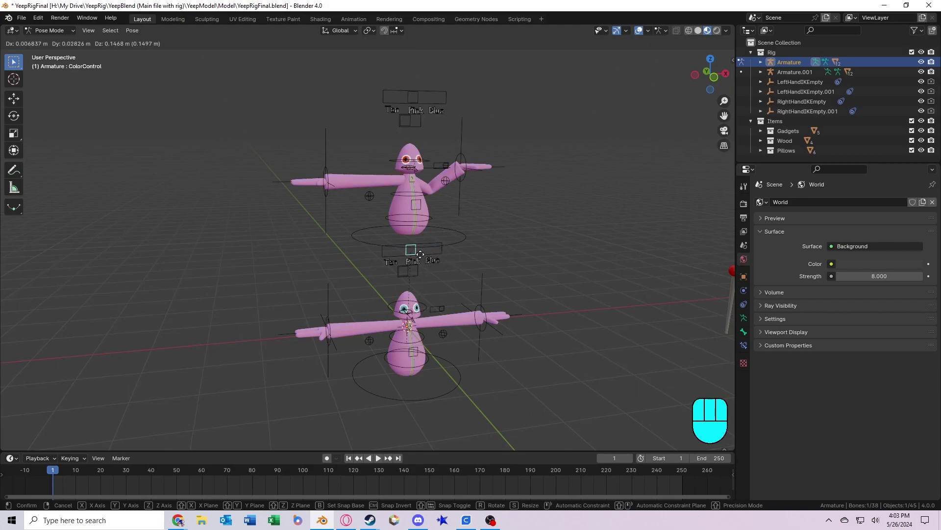
pyautogui.press('ctrl+Tab')
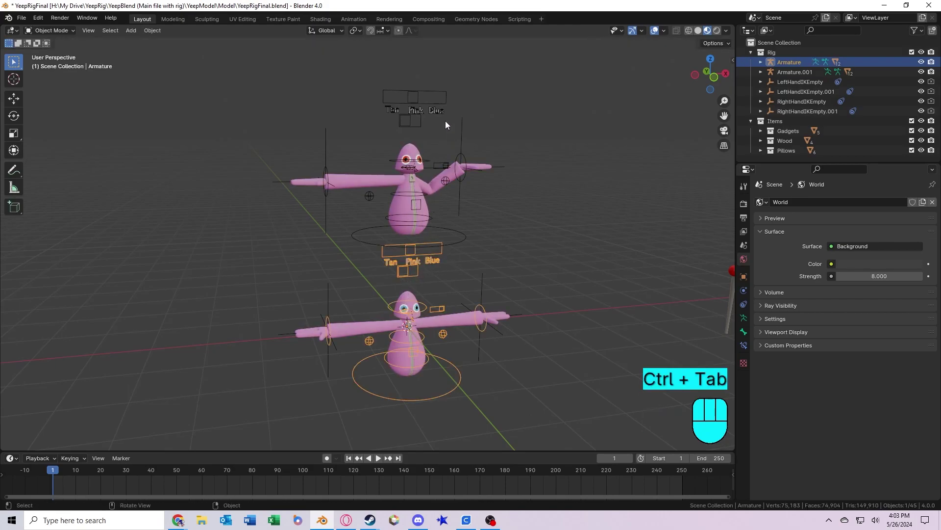
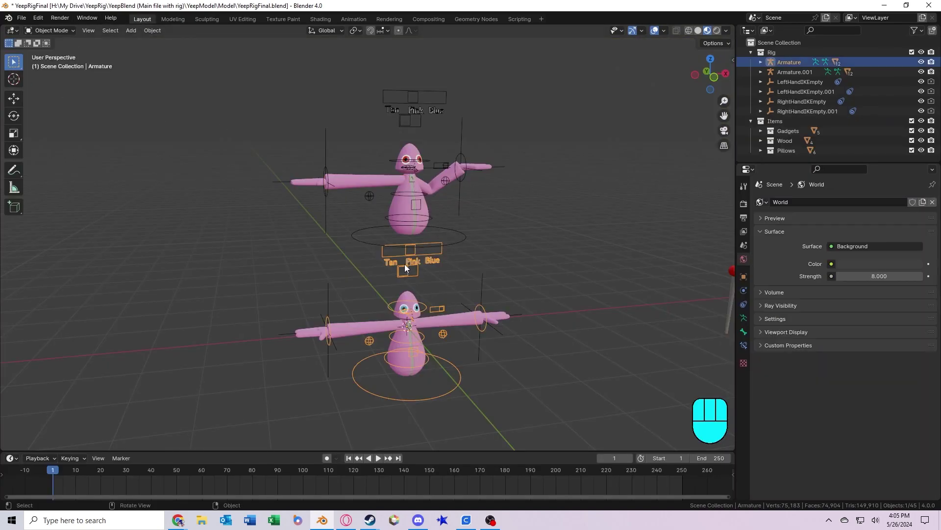
# In Pose Mode adjust the lower rig's ColorControl so it stays pink.
pyautogui.press('ctrl+Tab')
pyautogui.click(418, 256)
pyautogui.press('g')
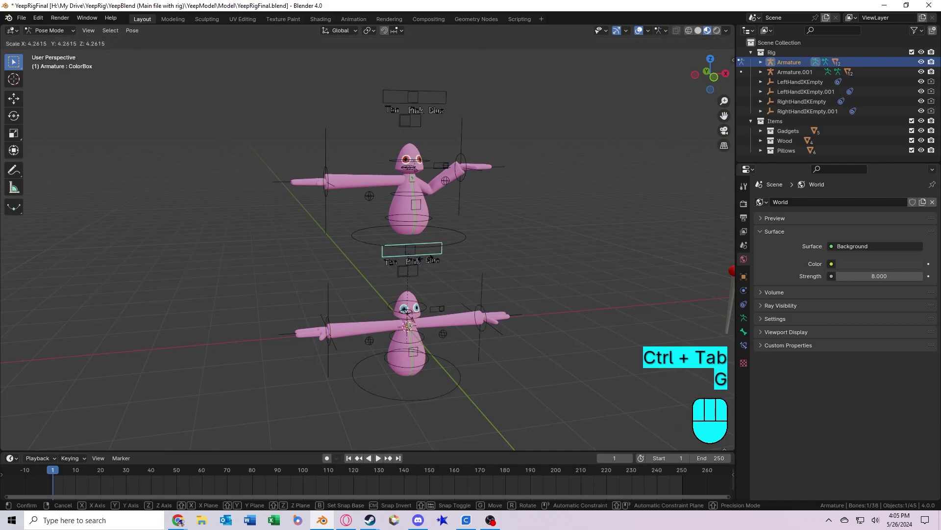
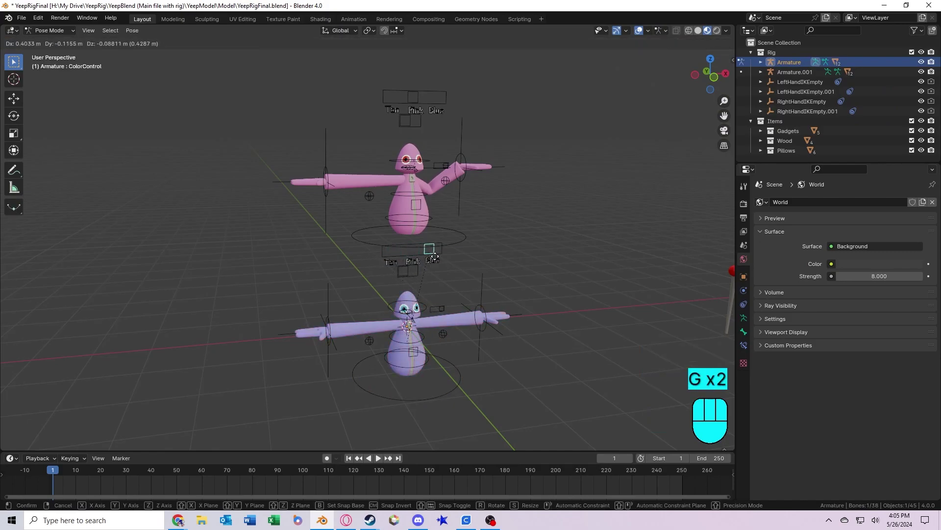
pyautogui.press('ctrl+Tab')
pyautogui.press('ctrl+Tab')
# Move Armature.001's ColorControl toward Blue so the upper Yeep turns purple independently.
pyautogui.click(420, 100)
pyautogui.press('g')
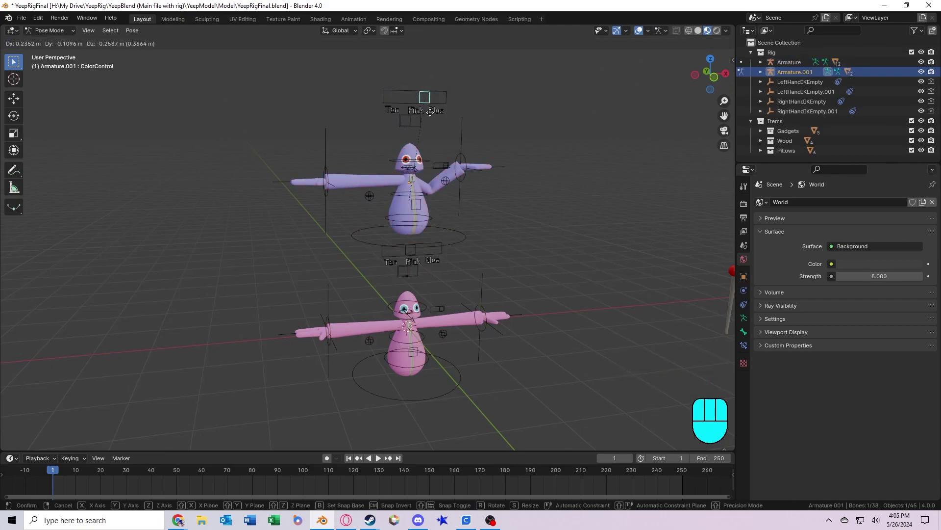
pyautogui.press('g')
pyautogui.press('ctrl+Tab')
pyautogui.moveTo(445, 314); pyautogui.dragTo(422, 230)
pyautogui.press('ctrl+Tab')
pyautogui.press('g')
pyautogui.middleClick(405, 147)
# Return to Object Mode and select the upper rig's right hand IK empty to hide it.
pyautogui.press('ctrl+Tab')
pyautogui.click(524, 264)
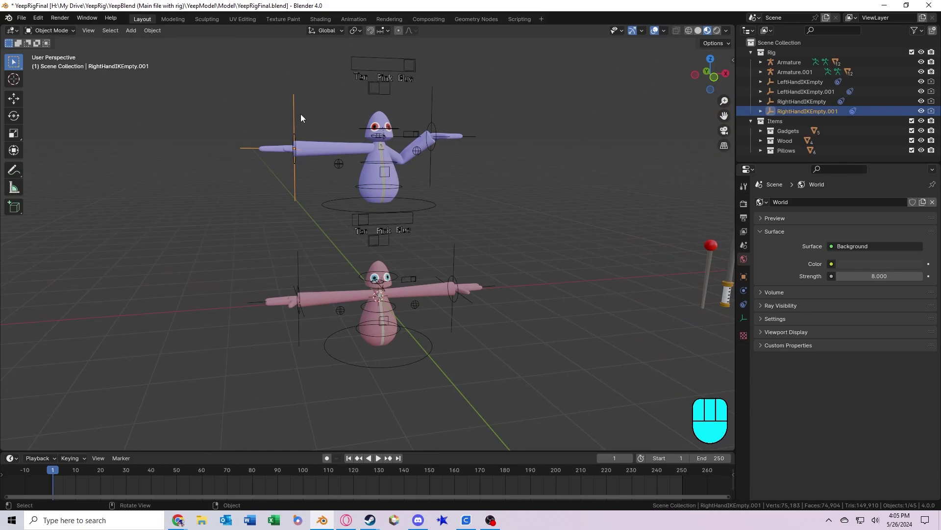
# Show the Fingers bone collection and zoom in on the left hand.
pyautogui.click(923, 113)
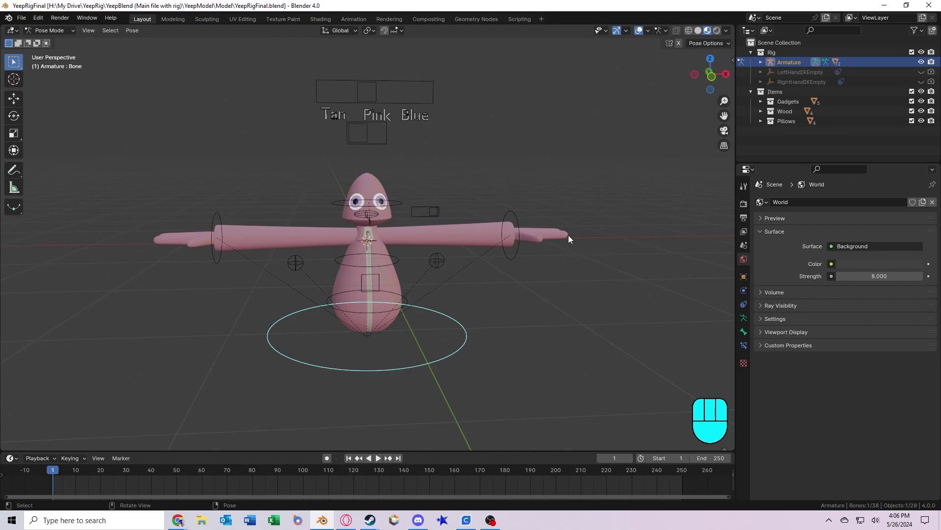
pyautogui.moveTo(574, 246); pyautogui.dragTo(579, 276)
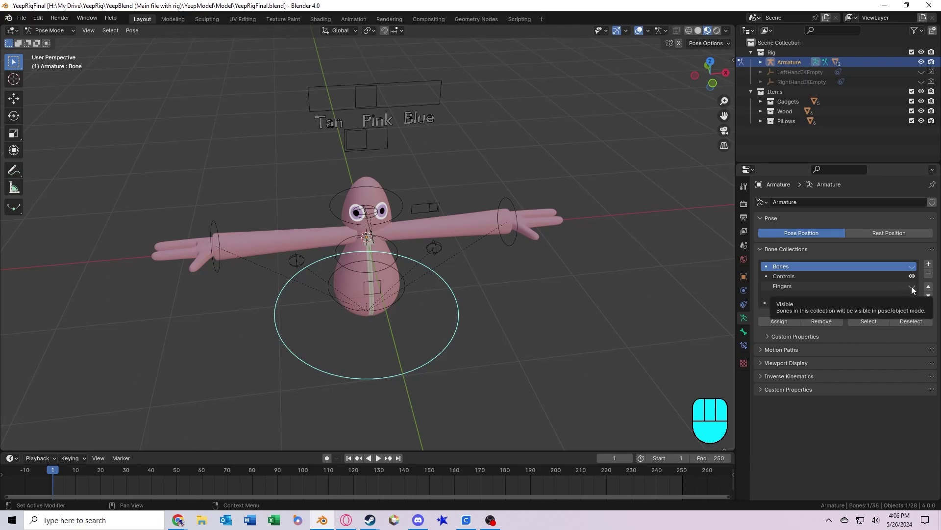
pyautogui.click(916, 291)
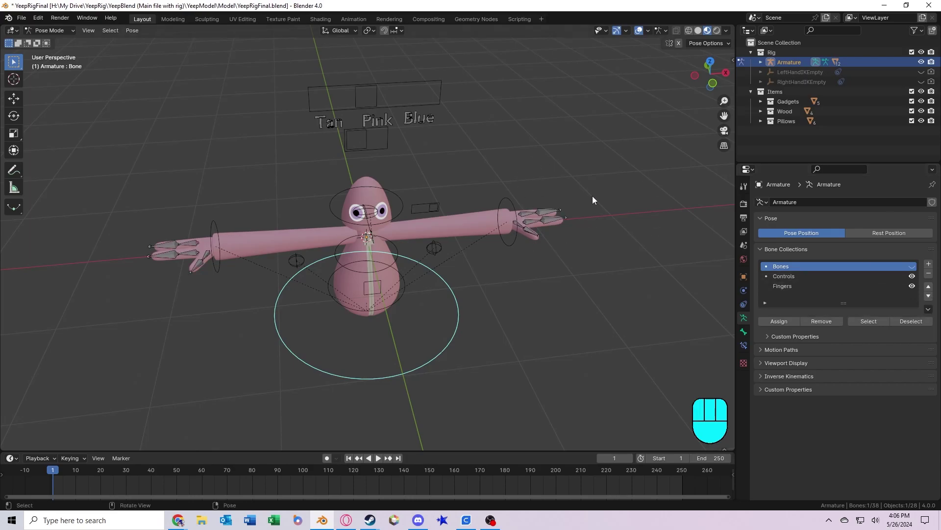
pyautogui.moveTo(648, 177); pyautogui.dragTo(494, 210)
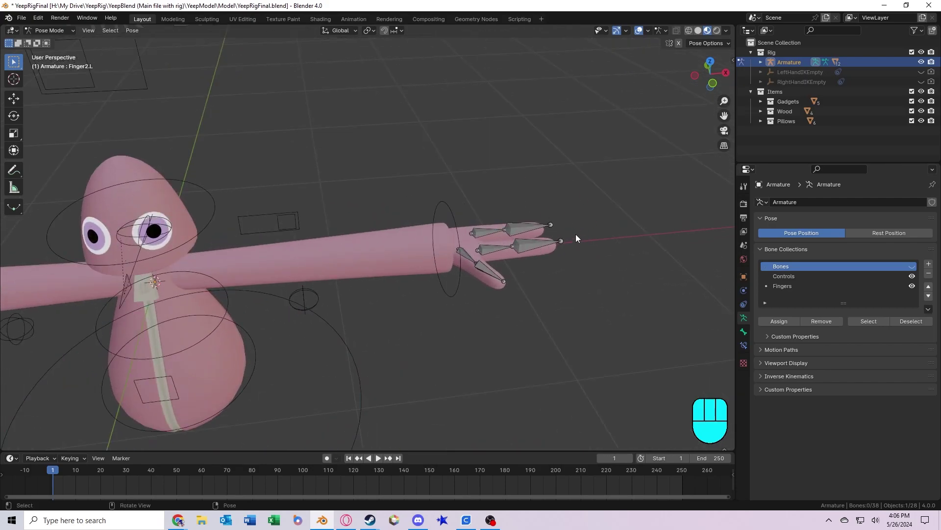
pyautogui.moveTo(504, 224); pyautogui.dragTo(512, 154)
pyautogui.moveTo(488, 259); pyautogui.dragTo(443, 217)
# Select the left hand's finger bones and rotate them into a first bend.
pyautogui.moveTo(442, 229); pyautogui.dragTo(444, 299)
pyautogui.moveTo(415, 224); pyautogui.dragTo(423, 259)
pyautogui.moveTo(488, 268); pyautogui.dragTo(487, 225)
pyautogui.press('r')
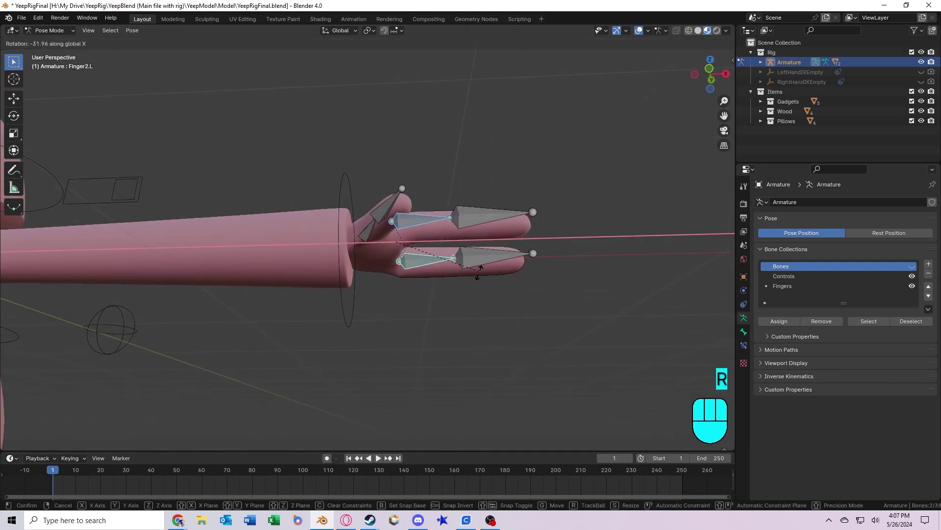
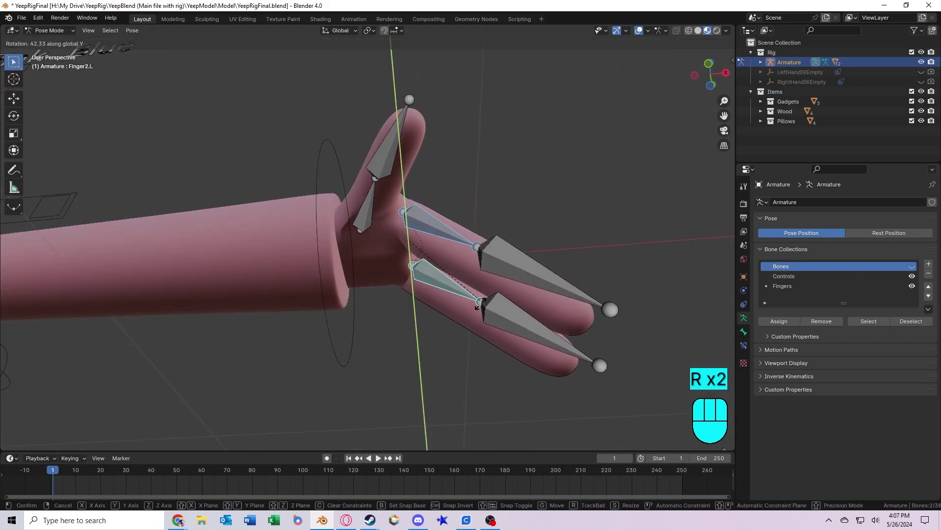
pyautogui.press('r')
pyautogui.click(329, 336)
# Rotate the lower finger and thumb segments further to curl the hand.
pyautogui.moveTo(381, 344); pyautogui.dragTo(390, 275)
pyautogui.middleClick(398, 277)
pyautogui.press('r')
pyautogui.click(444, 315)
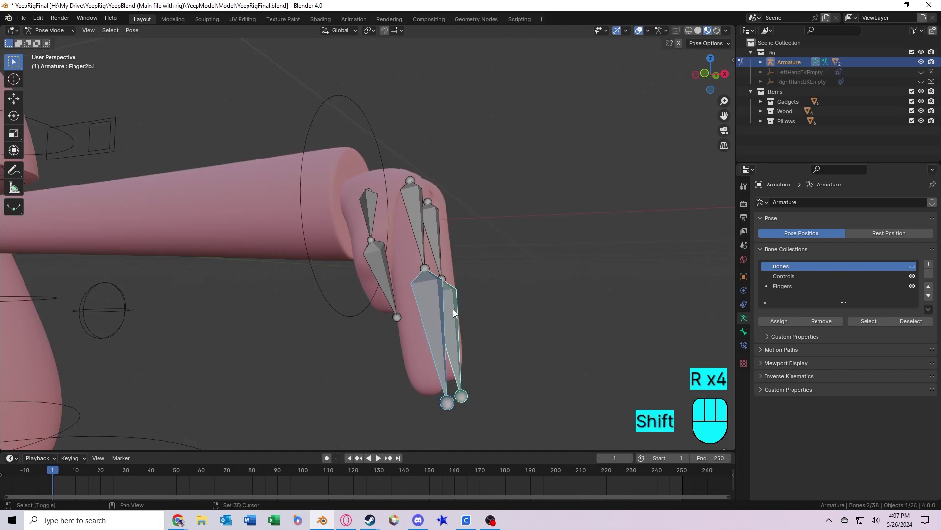
pyautogui.middleClick(482, 309)
pyautogui.press('r')
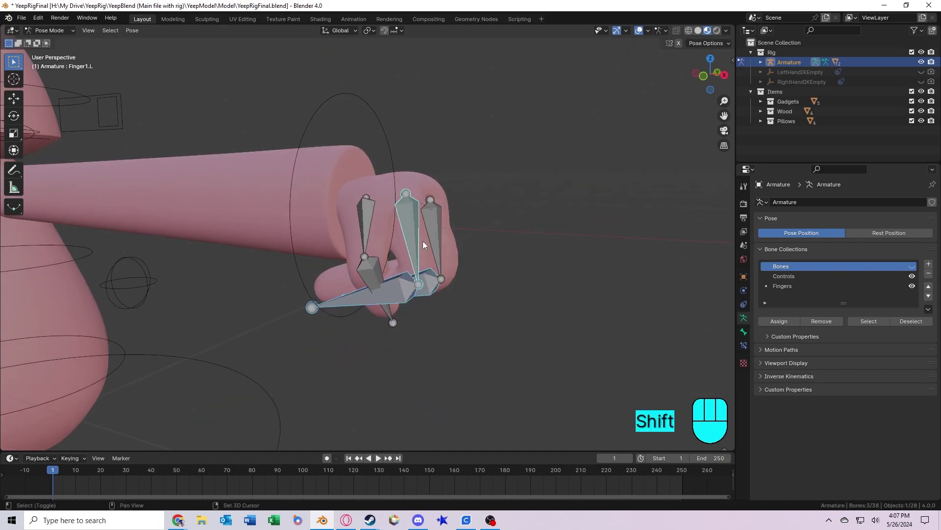
pyautogui.click(436, 241)
pyautogui.middleClick(492, 264)
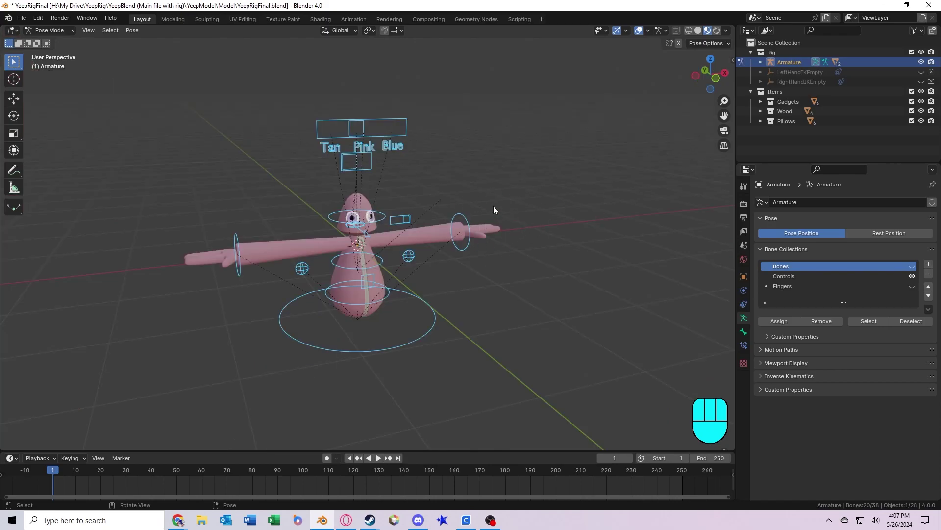
# Leave Pose Mode and bring the props beside the rig into view.
pyautogui.click(472, 252)
pyautogui.press('g')
pyautogui.moveTo(496, 242); pyautogui.dragTo(459, 256)
pyautogui.press('ctrl+Tab')
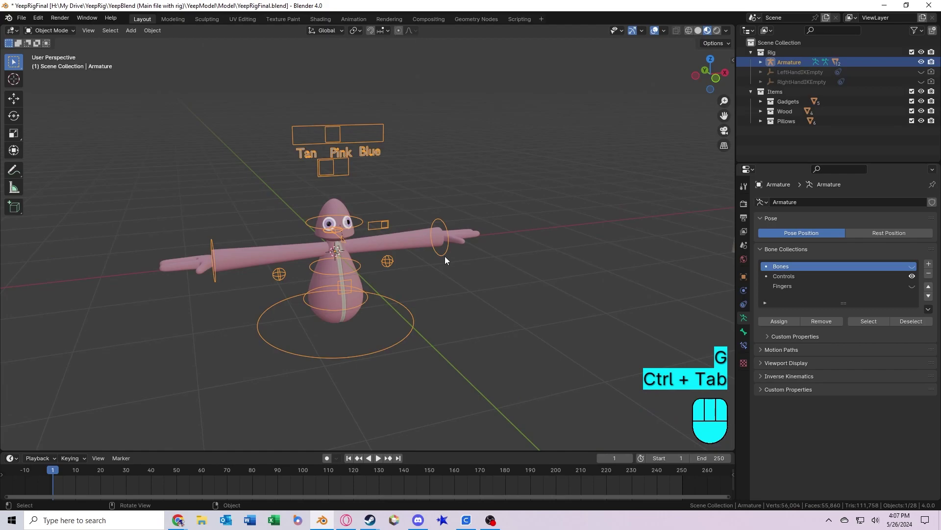
pyautogui.moveTo(523, 250); pyautogui.dragTo(483, 254)
pyautogui.moveTo(501, 263); pyautogui.dragTo(482, 257)
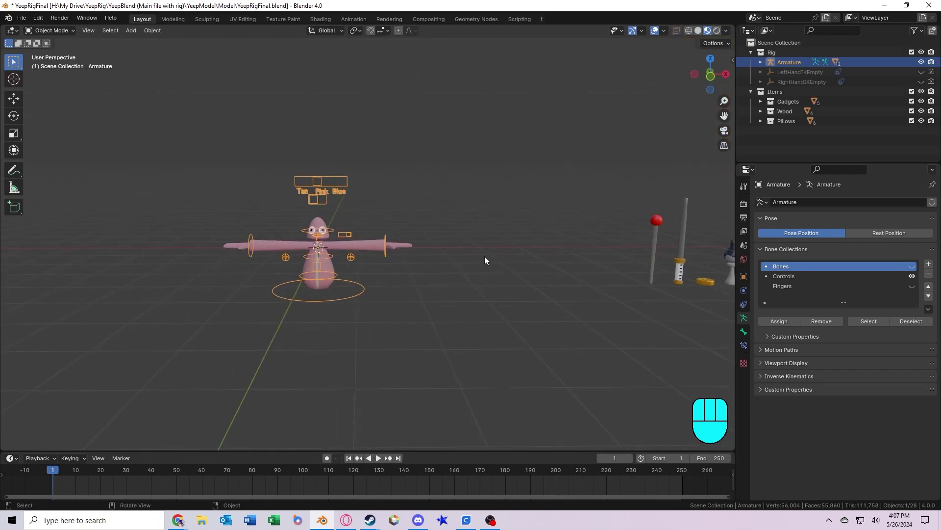
pyautogui.moveTo(649, 229); pyautogui.dragTo(392, 232)
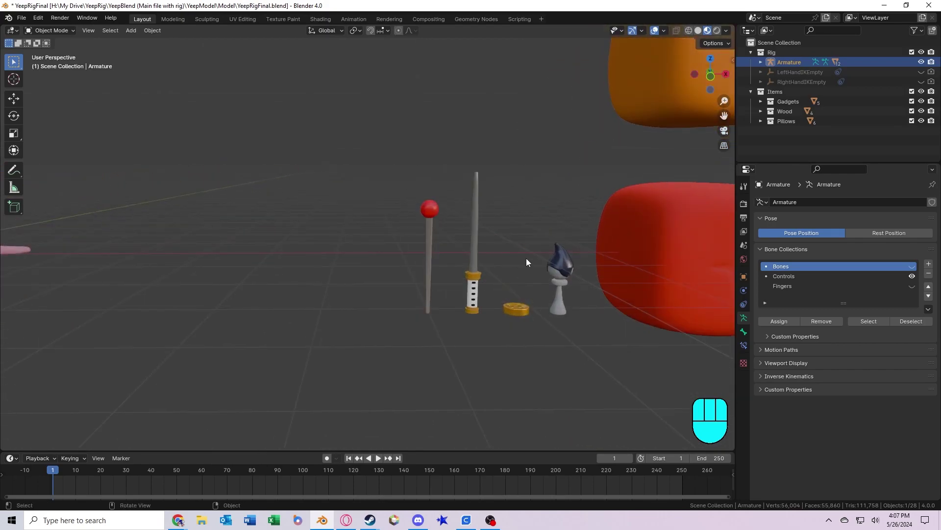
# Duplicate the paint brush with Shift+D and drag the copy toward the hand.
pyautogui.click(569, 301)
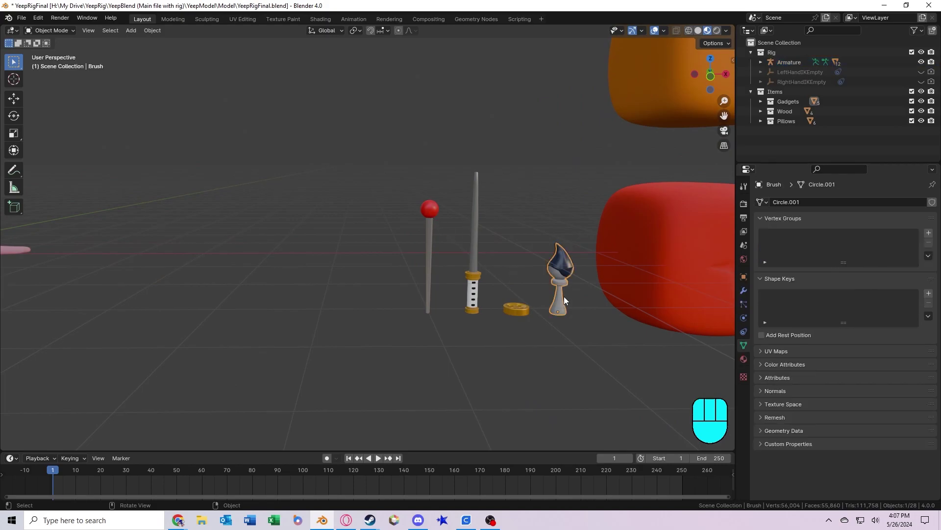
pyautogui.moveTo(563, 265); pyautogui.dragTo(576, 284)
pyautogui.press('shift+d')
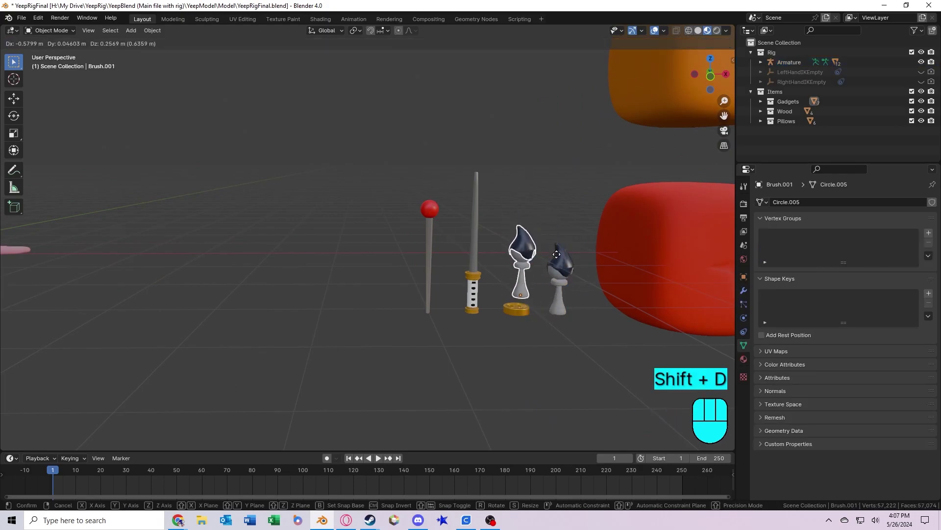
pyautogui.moveTo(87, 289); pyautogui.dragTo(501, 264)
# In front orthographic view move and rotate the brush copy under the left hand's fingers.
pyautogui.press('KP_Decimal')
pyautogui.press('KP_1')
pyautogui.moveTo(427, 208); pyautogui.dragTo(542, 289)
pyautogui.press('g')
pyautogui.press('r')
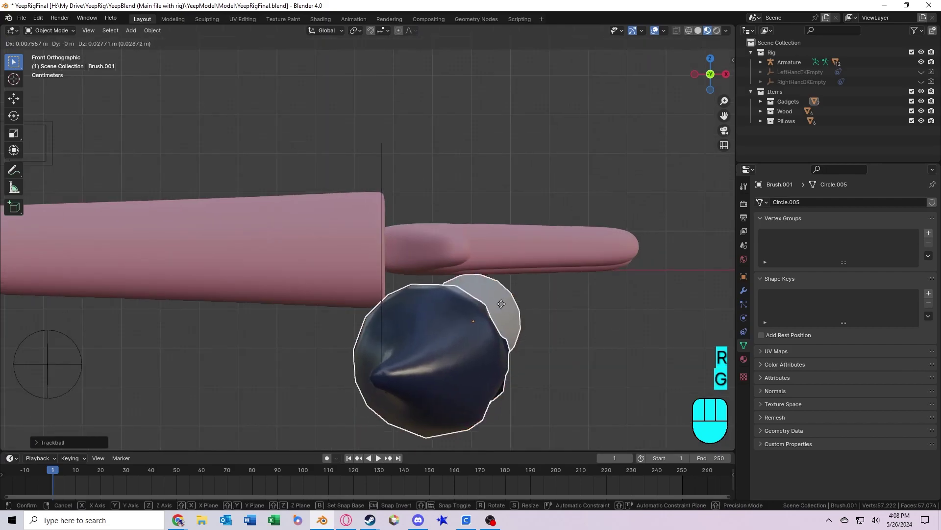
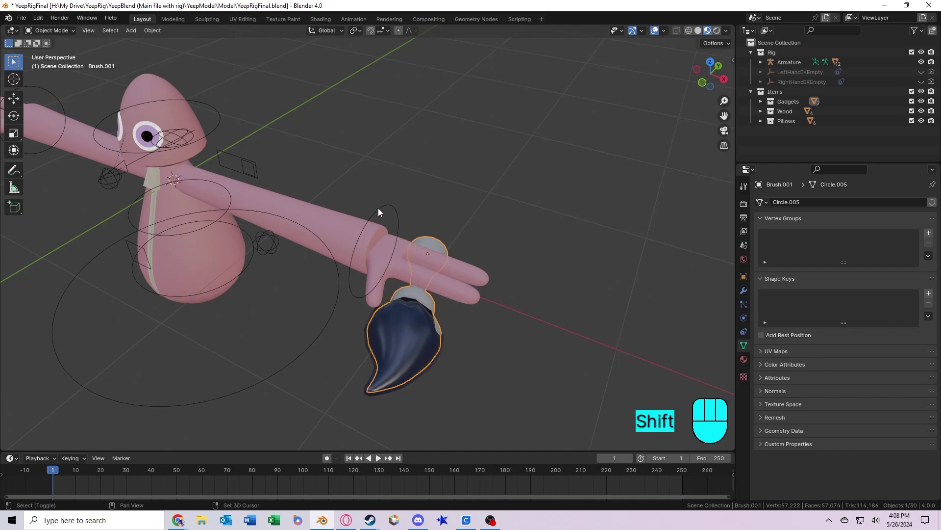
# Parent the brush copy to HandControl.L with Ctrl+P > Bone.
pyautogui.moveTo(344, 200); pyautogui.dragTo(376, 212)
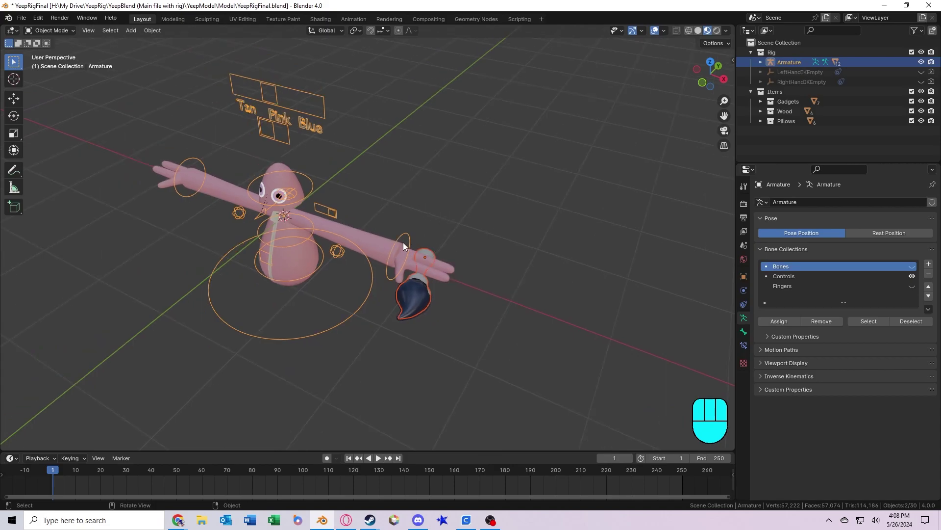
pyautogui.moveTo(53, 34); pyautogui.dragTo(60, 68)
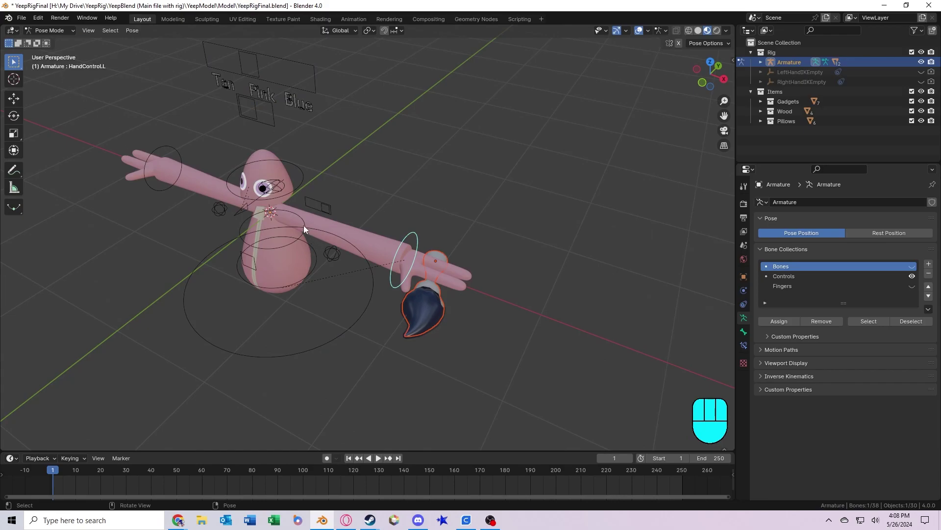
pyautogui.moveTo(471, 258); pyautogui.dragTo(477, 236)
pyautogui.click(420, 251)
pyautogui.moveTo(430, 301); pyautogui.dragTo(421, 273)
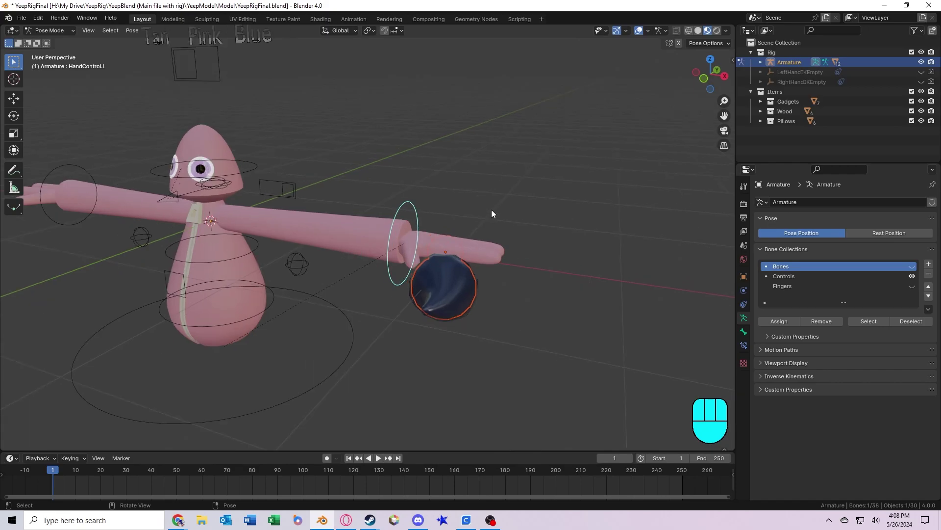
pyautogui.press('ctrl+p')
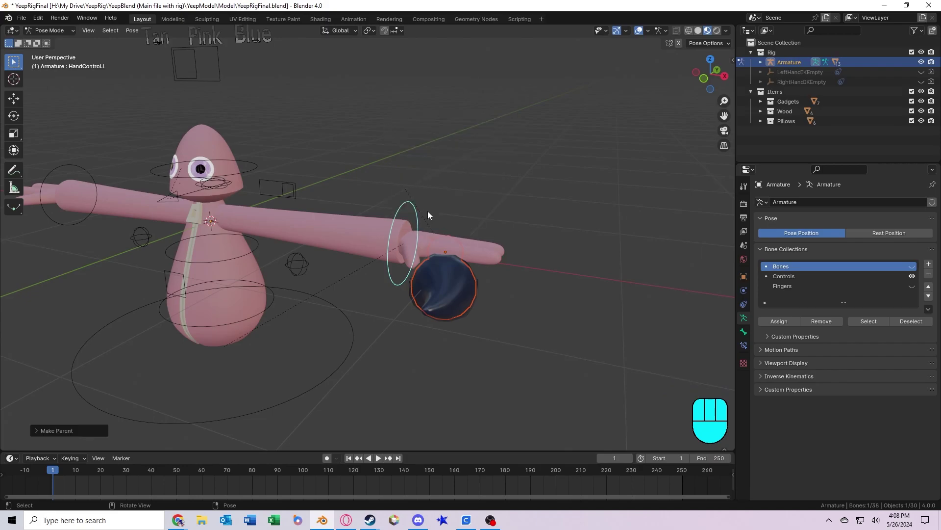
# Test by moving the hand control so the brush follows, then reset and delete the brush copy.
pyautogui.press('r')
pyautogui.press('g')
pyautogui.moveTo(421, 202); pyautogui.dragTo(459, 192)
pyautogui.press('g')
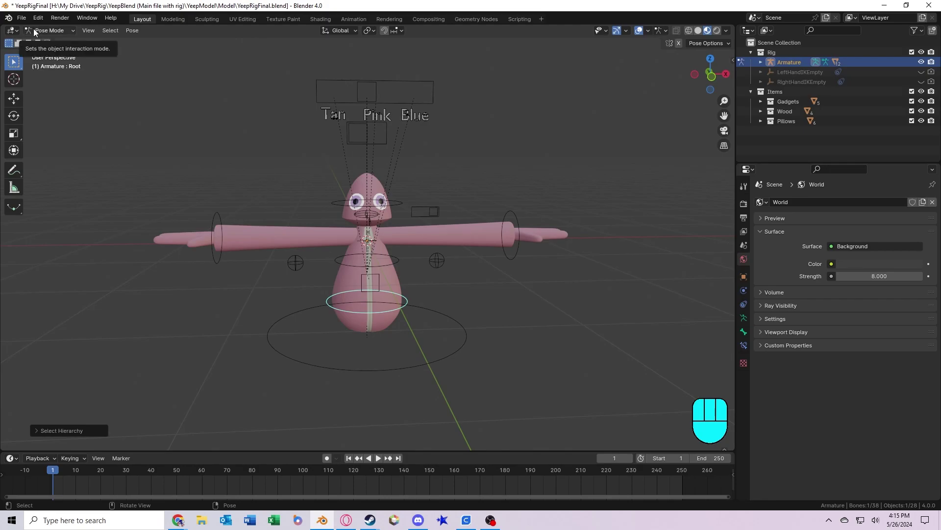
# Append Collection, Collection.001 and Collection.002 from ExtraItems.blend and move the props above the rig.
pyautogui.moveTo(37, 32); pyautogui.dragTo(44, 45)
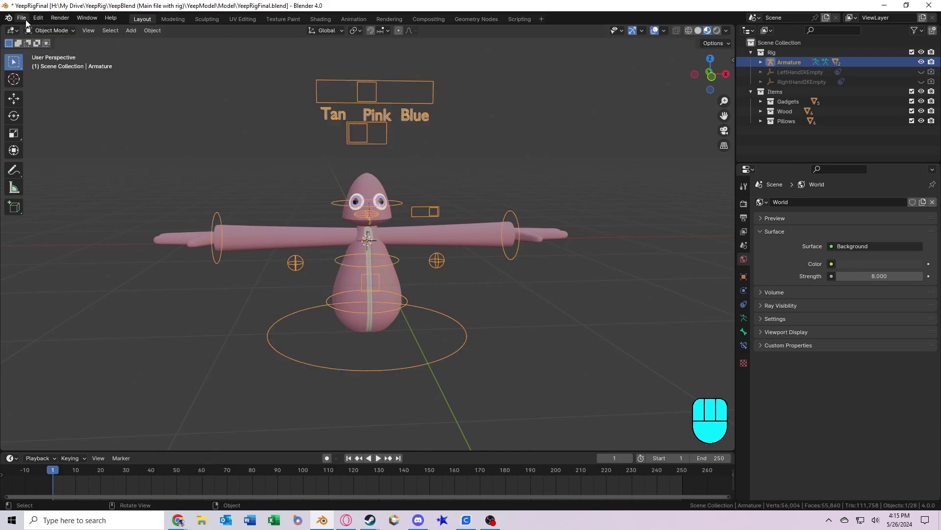
pyautogui.moveTo(30, 25); pyautogui.dragTo(50, 137)
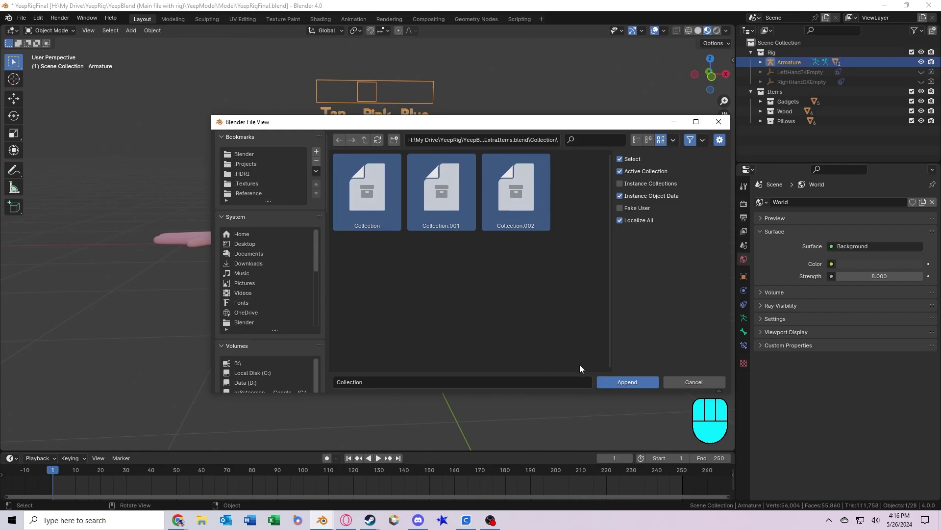
pyautogui.moveTo(418, 305); pyautogui.dragTo(413, 319)
pyautogui.press('g')
pyautogui.moveTo(443, 204); pyautogui.dragTo(439, 279)
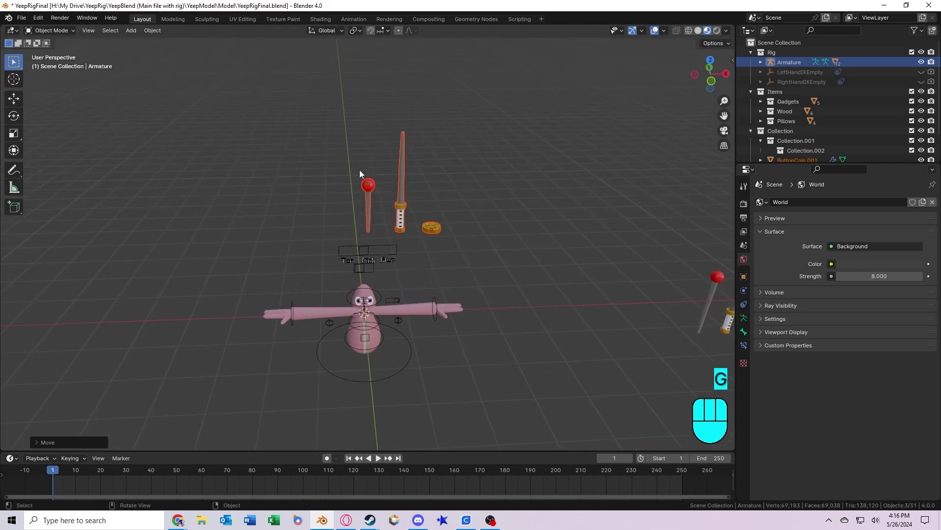